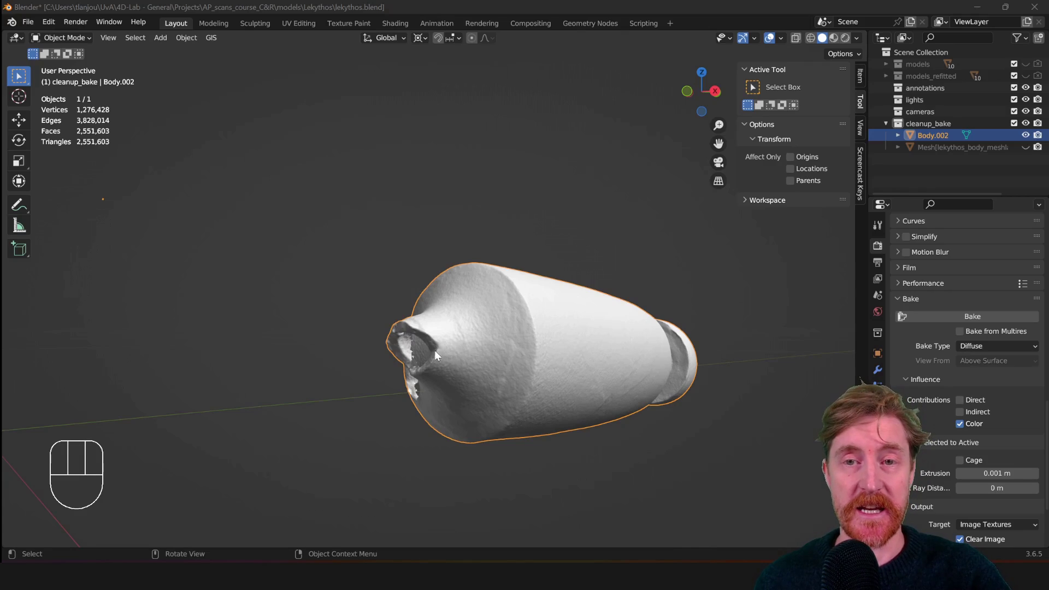
Orbit and zoom around Body.002 to look into the broken rim of the vase's mouth.
{"action": "middle_click", "coordinate": [414, 351]}
{"action": "left_click_drag", "start_coordinate": [531, 384], "coordinate": [535, 371]}
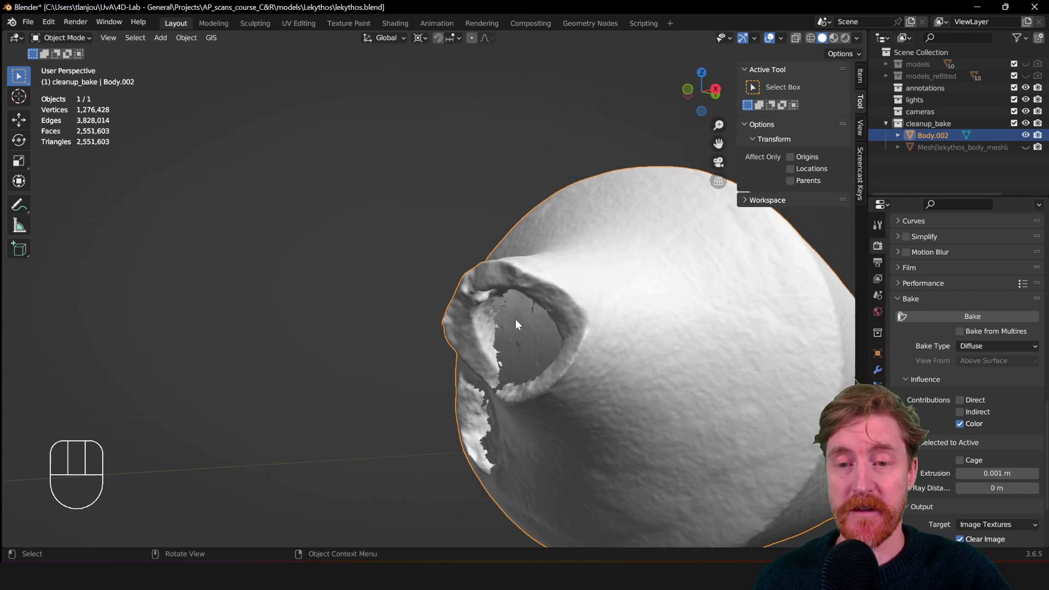
{"action": "middle_click", "coordinate": [576, 313]}
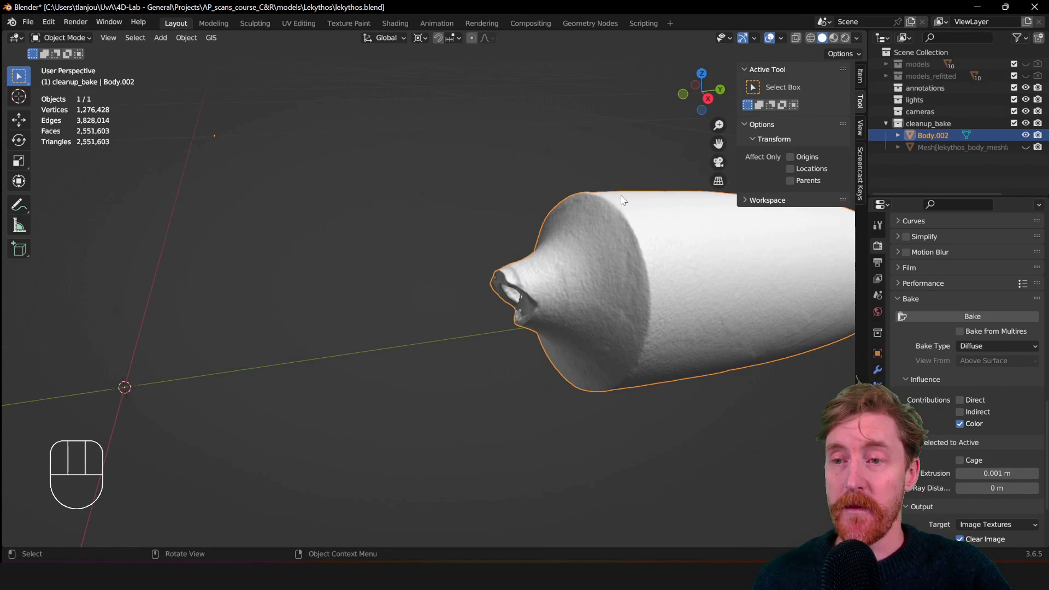
{"action": "middle_click", "coordinate": [646, 270]}
{"action": "middle_click", "coordinate": [337, 344]}
{"action": "middle_click", "coordinate": [497, 343]}
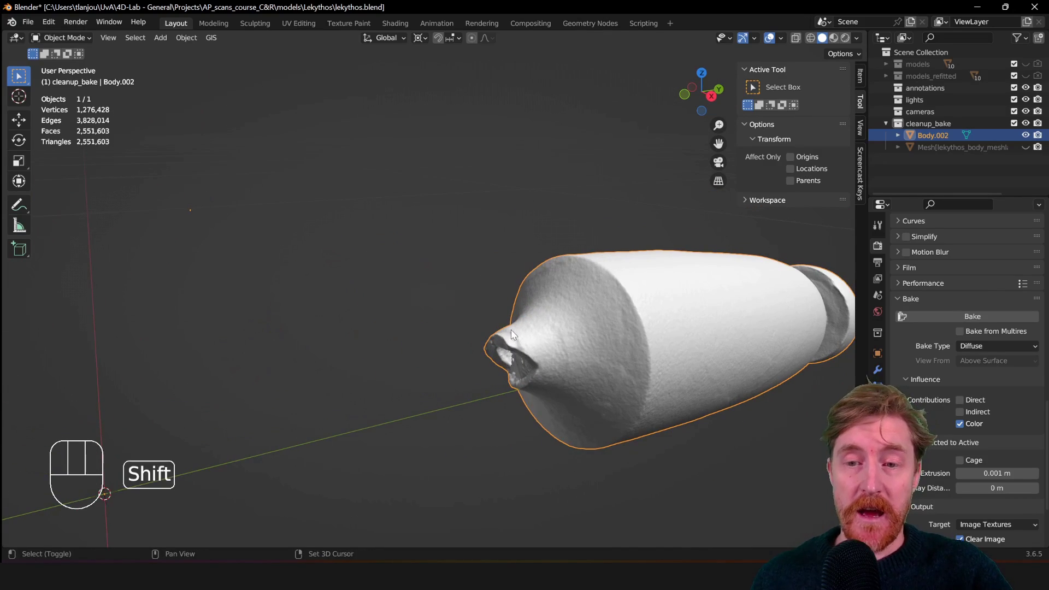
{"action": "left_click", "coordinate": [595, 303]}
{"action": "middle_click", "coordinate": [403, 312]}
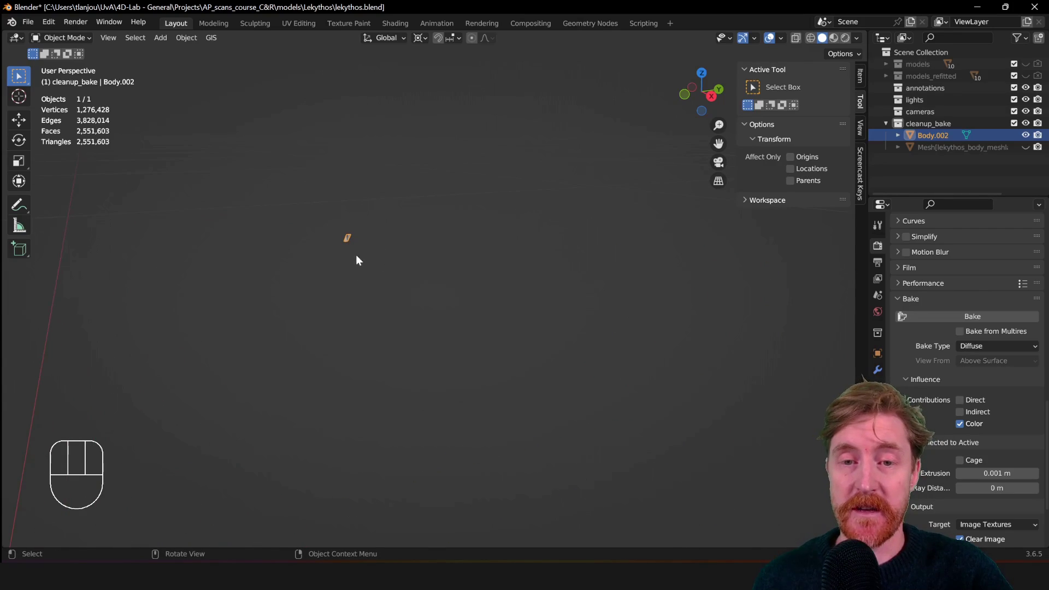
{"action": "middle_click", "coordinate": [522, 303]}
{"action": "left_click_drag", "start_coordinate": [535, 329], "coordinate": [598, 300]}
{"action": "middle_click", "coordinate": [629, 302]}
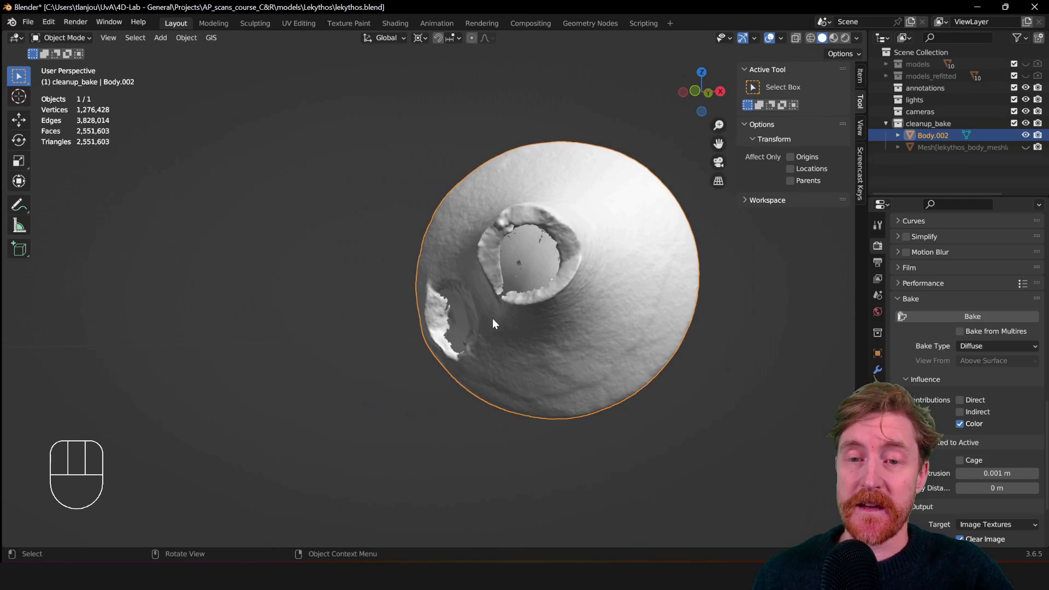
{"action": "middle_click", "coordinate": [500, 319]}
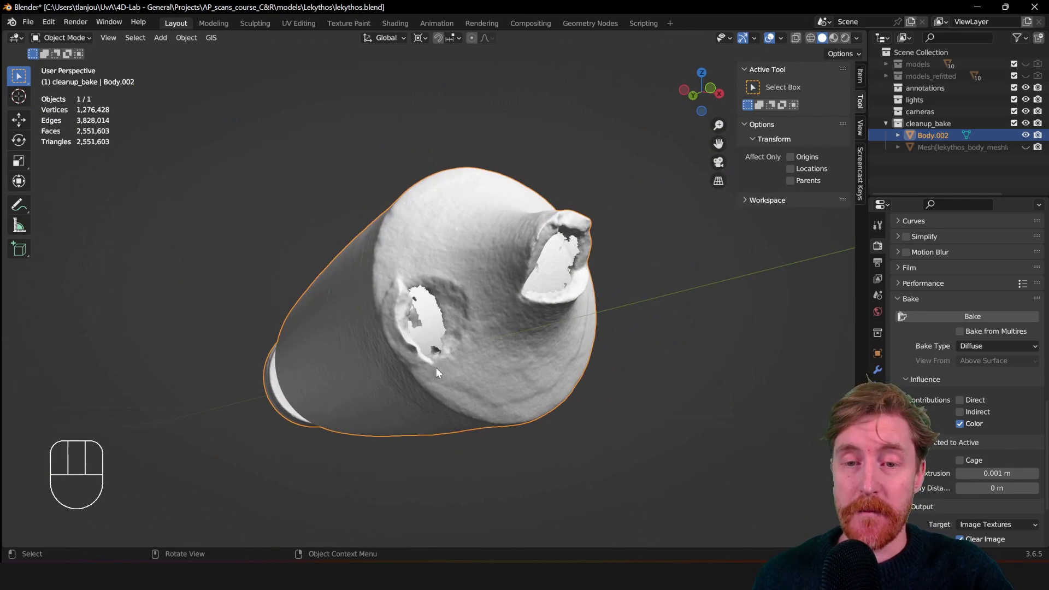
Inspect the side hole near the neck up close, then settle back on a side view of the vase.
{"action": "middle_click", "coordinate": [578, 260]}
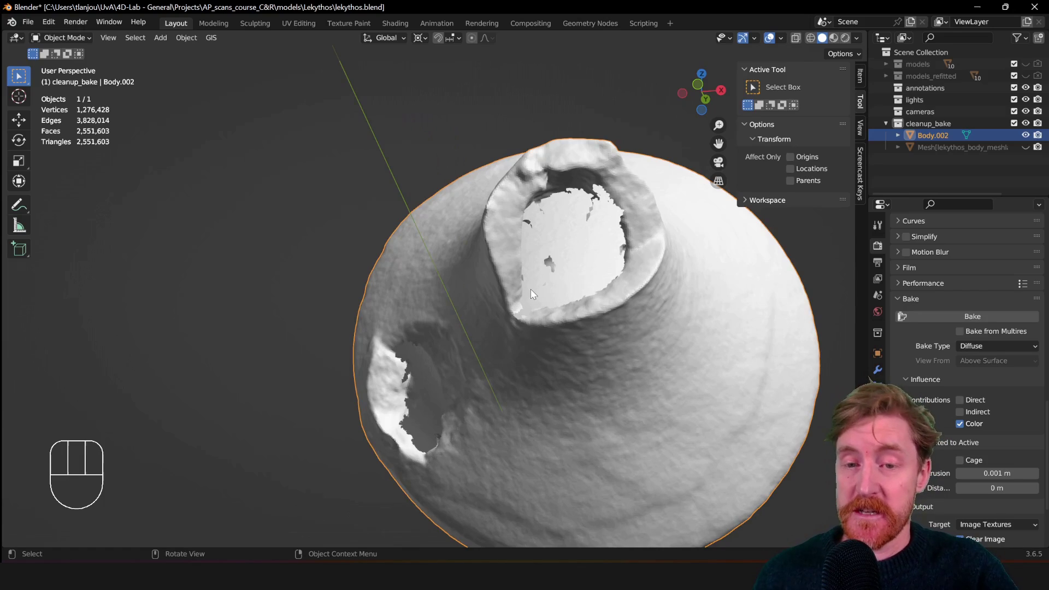
{"action": "middle_click", "coordinate": [511, 330]}
{"action": "middle_click", "coordinate": [591, 322]}
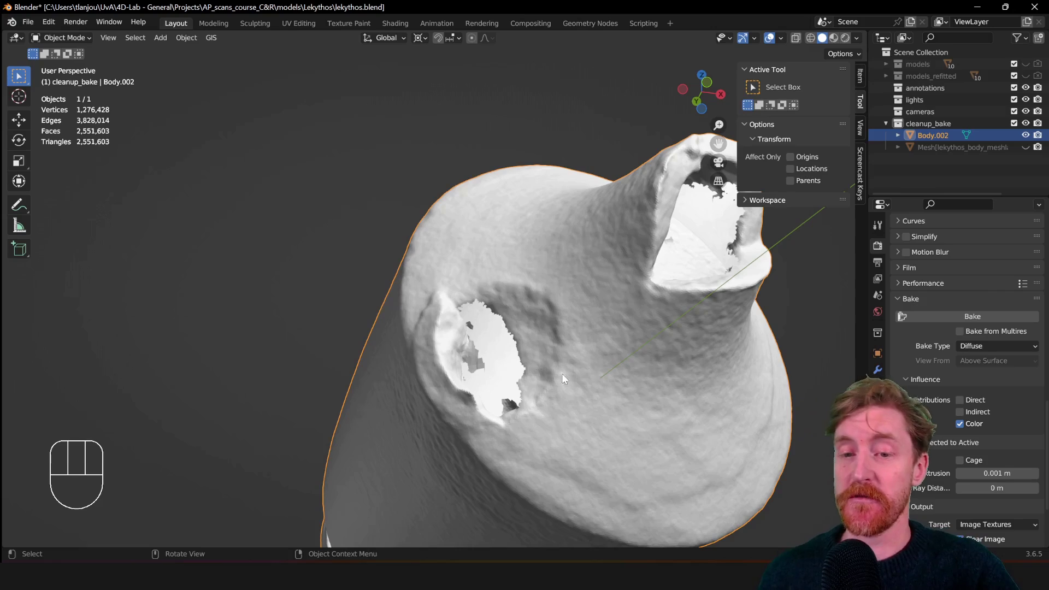
{"action": "middle_click", "coordinate": [659, 313]}
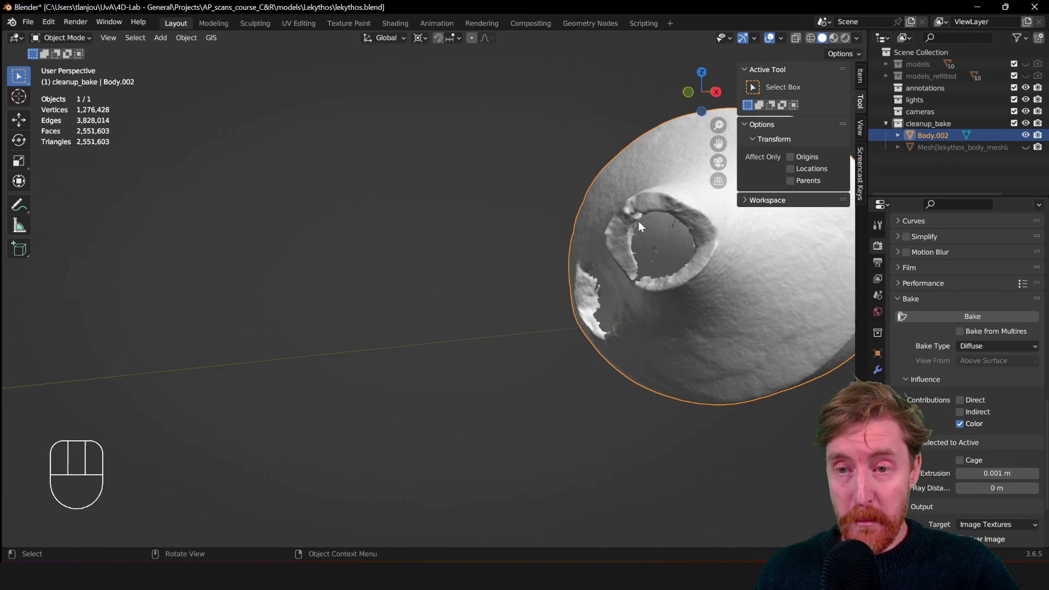
{"action": "middle_click", "coordinate": [693, 259]}
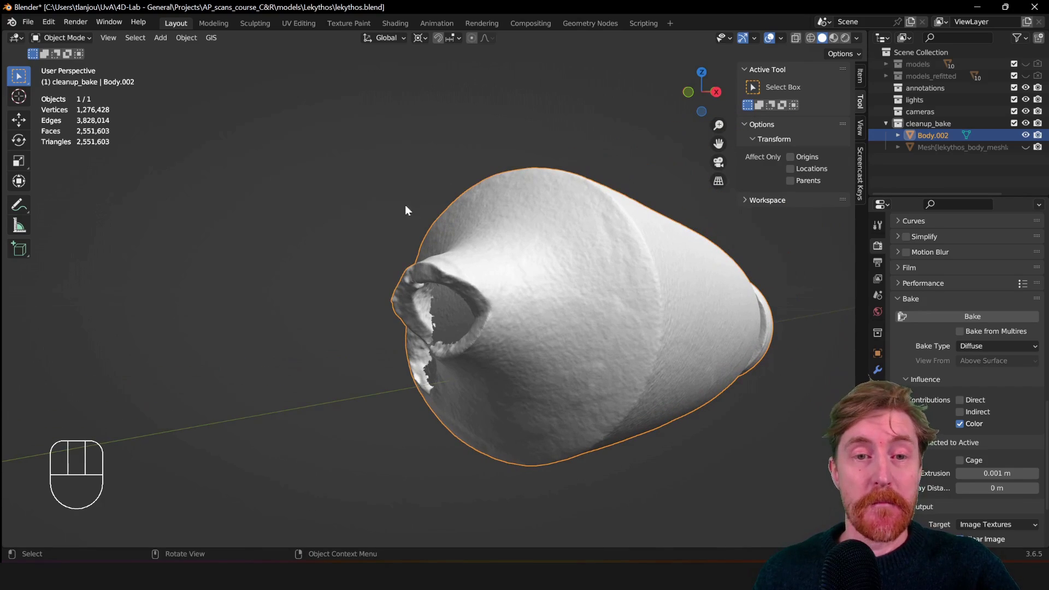
{"action": "left_click_drag", "start_coordinate": [517, 274], "coordinate": [505, 272]}
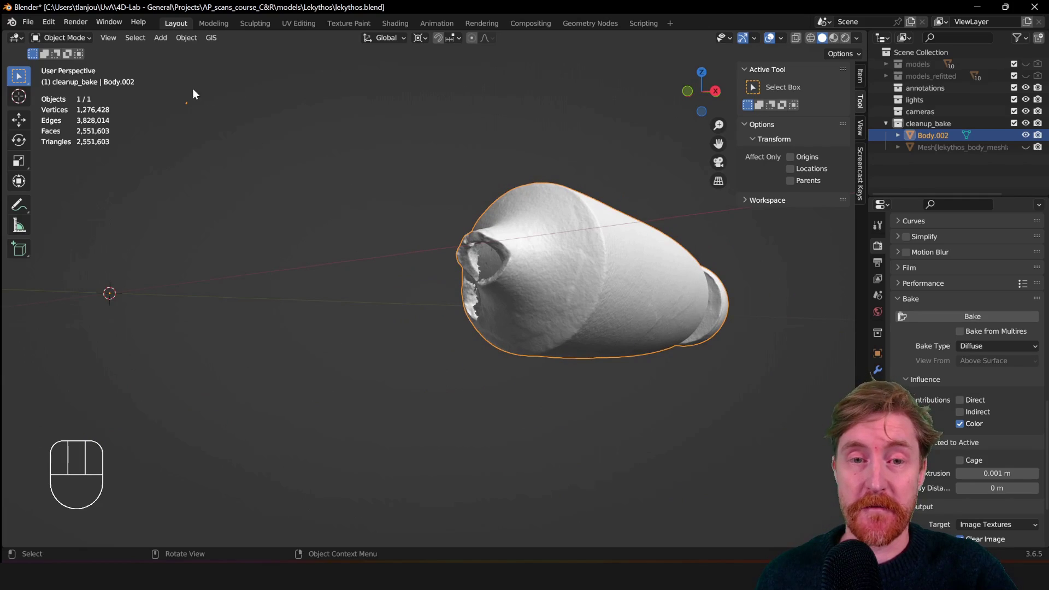
{"action": "middle_click", "coordinate": [486, 256]}
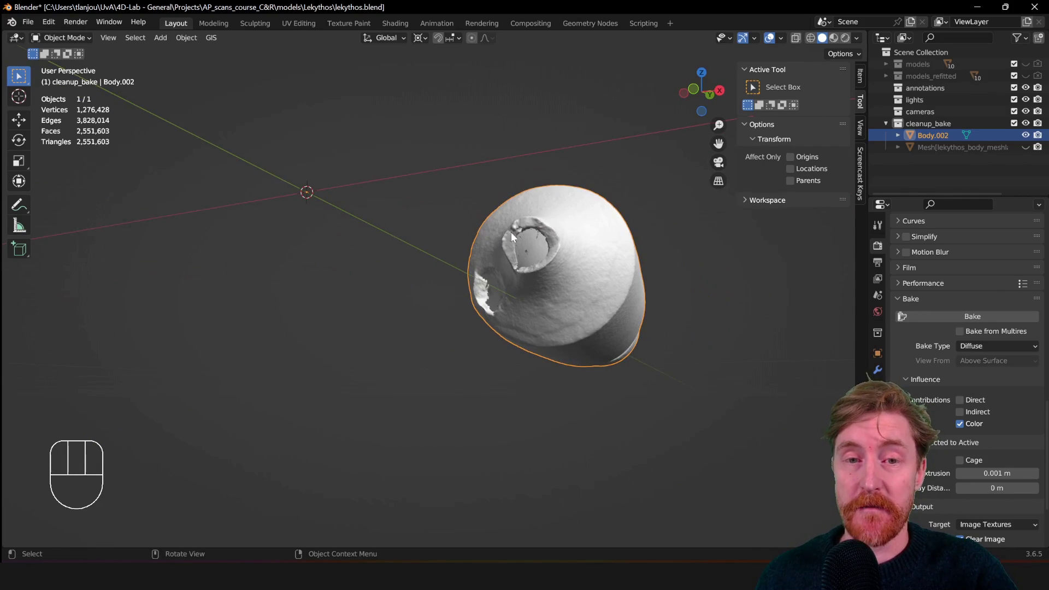
{"action": "middle_click", "coordinate": [576, 239]}
{"action": "middle_click", "coordinate": [642, 290]}
{"action": "middle_click", "coordinate": [630, 284]}
{"action": "middle_click", "coordinate": [503, 318]}
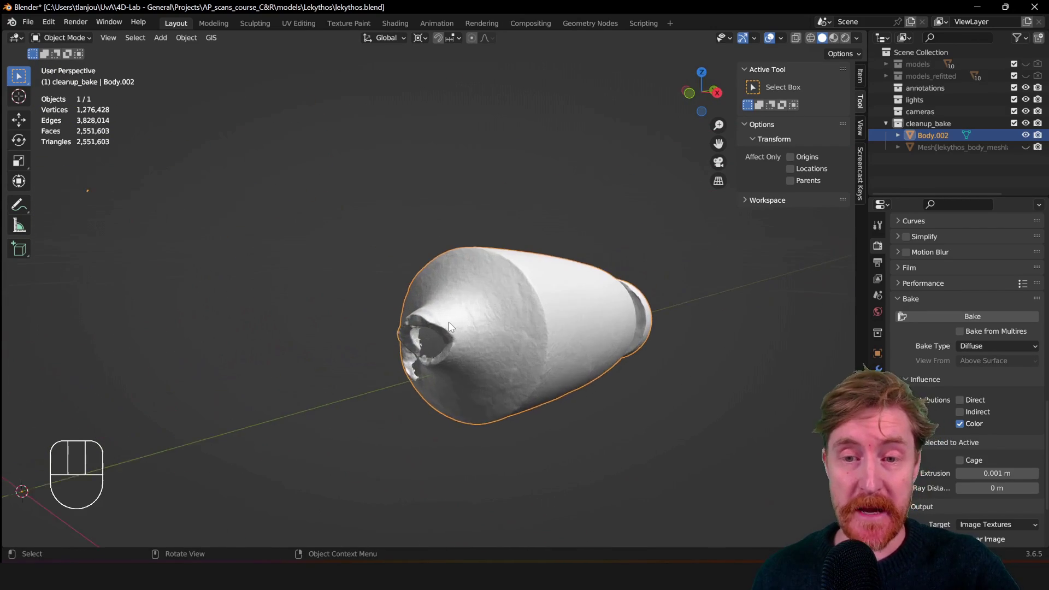
{"action": "left_click", "coordinate": [538, 274]}
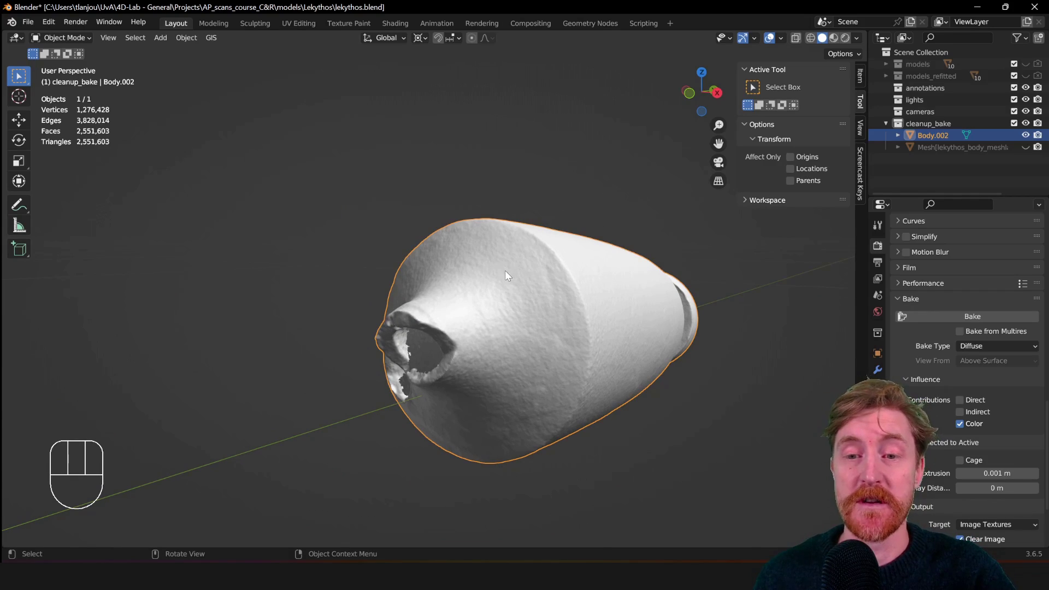
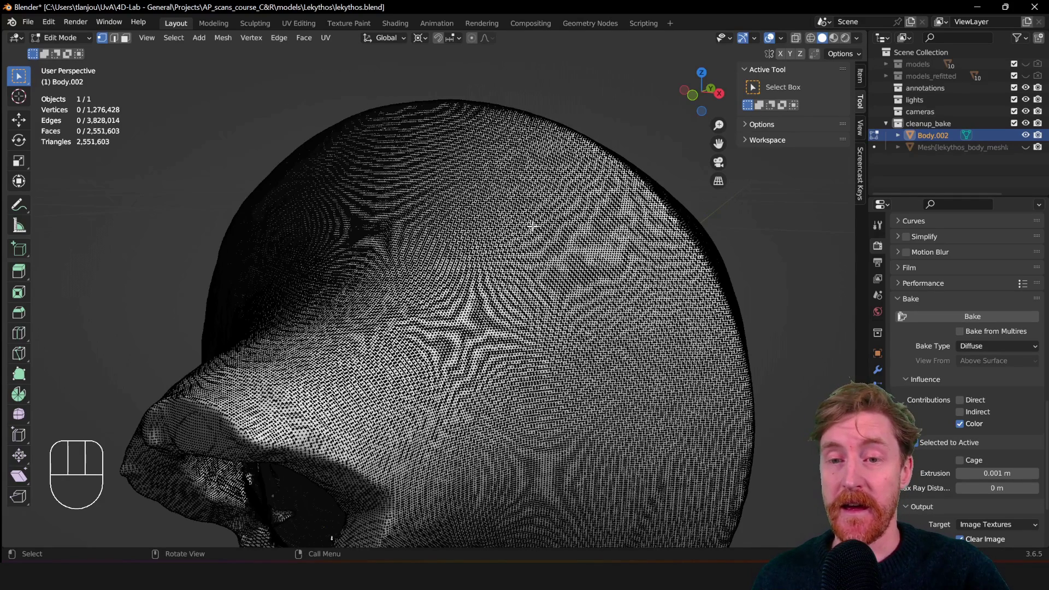
Select all the connected mesh geometry of Body.002 with L.
{"action": "key", "text": "l"}
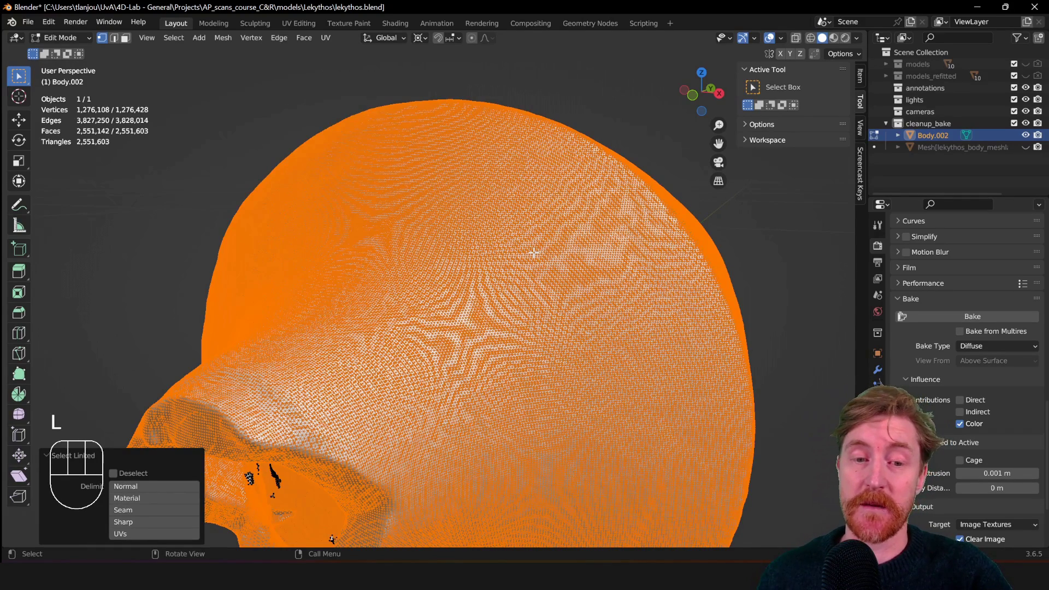
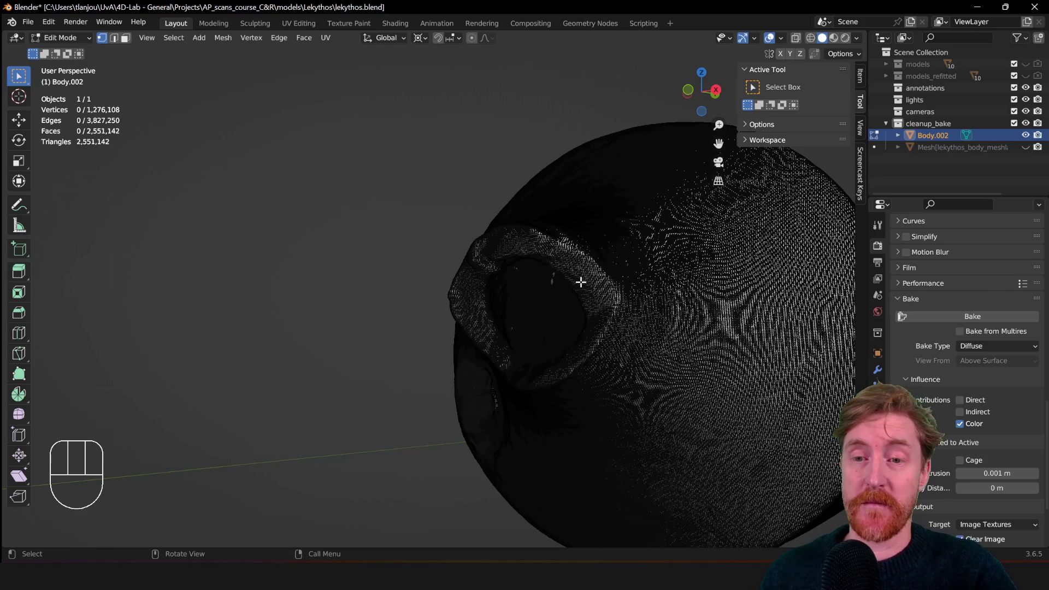
Orbit and zoom in to look straight into the mouth opening and its broken rim.
{"action": "left_click_drag", "start_coordinate": [575, 285], "coordinate": [544, 273]}
{"action": "middle_click", "coordinate": [428, 236]}
{"action": "middle_click", "coordinate": [329, 304]}
{"action": "middle_click", "coordinate": [345, 292]}
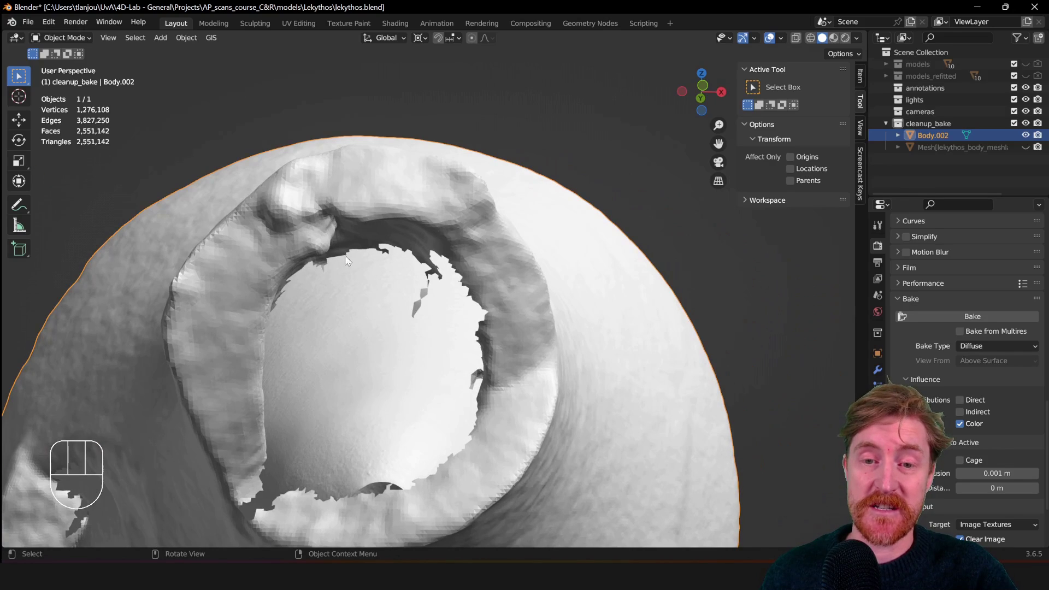
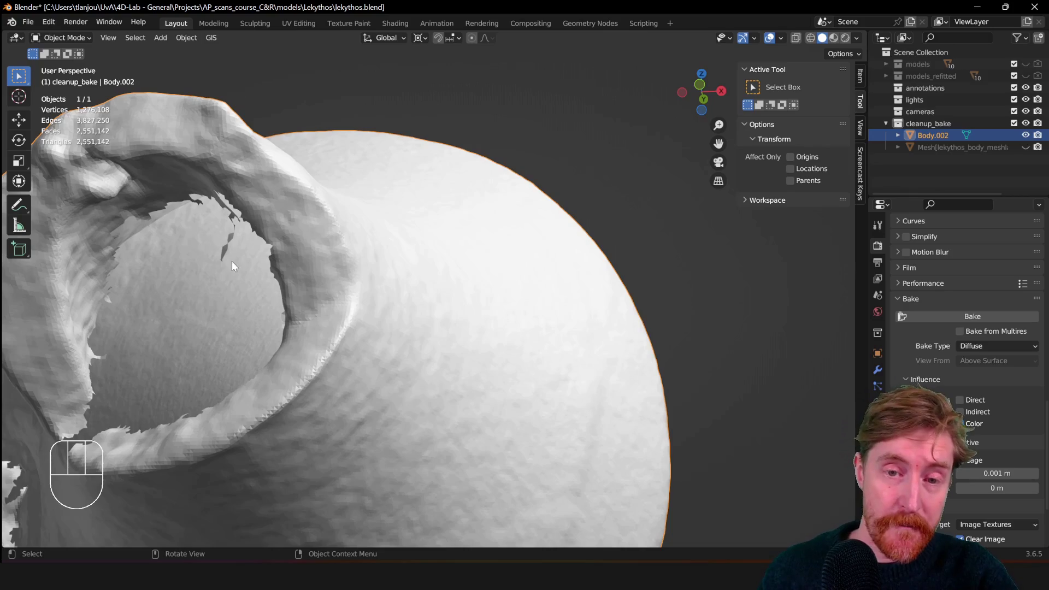
{"action": "middle_click", "coordinate": [249, 244]}
{"action": "middle_click", "coordinate": [437, 213]}
{"action": "left_click_drag", "start_coordinate": [497, 270], "coordinate": [439, 300]}
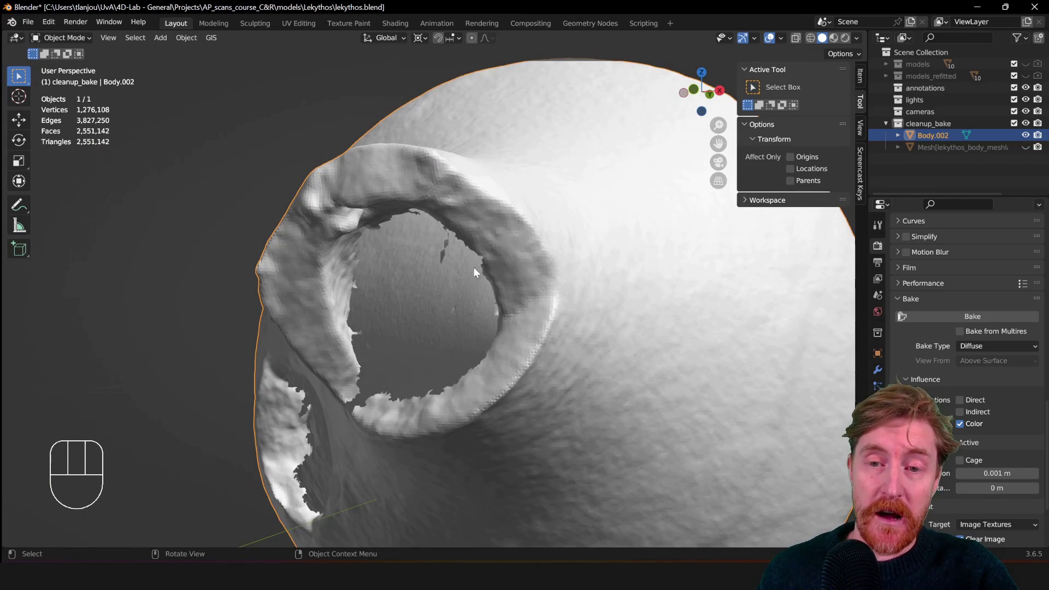
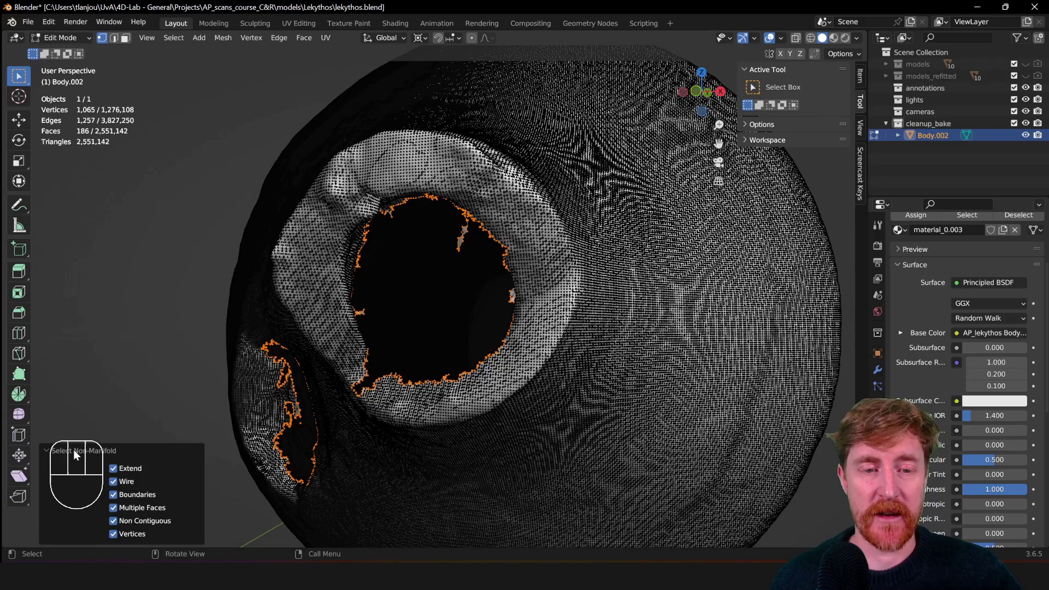
Delete the ragged vertex fringe around the mouth opening and return to Object Mode.
{"action": "left_click", "coordinate": [71, 456]}
{"action": "left_click", "coordinate": [69, 543]}
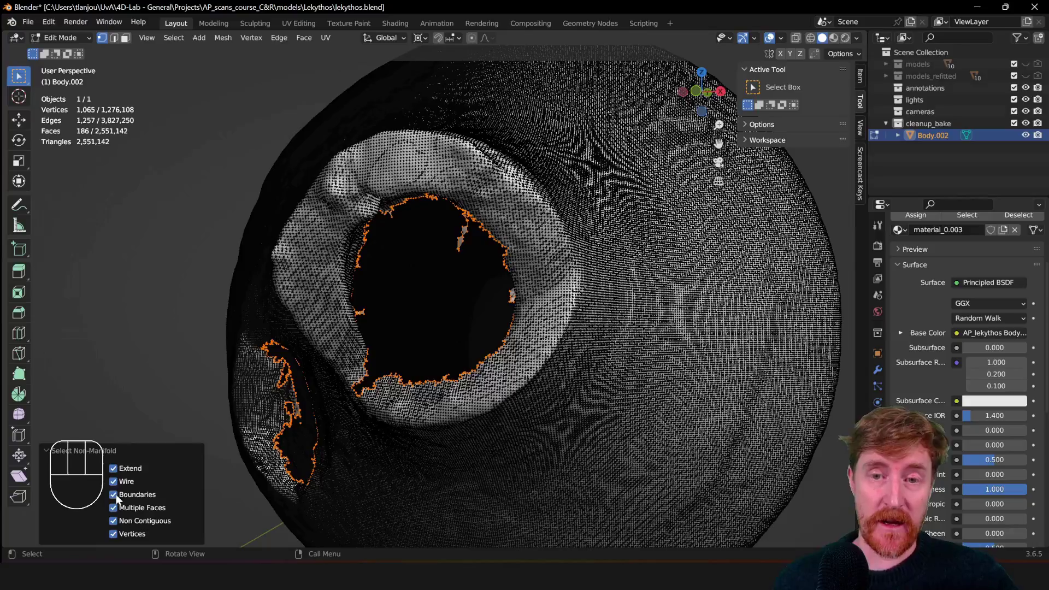
{"action": "left_click", "coordinate": [121, 498]}
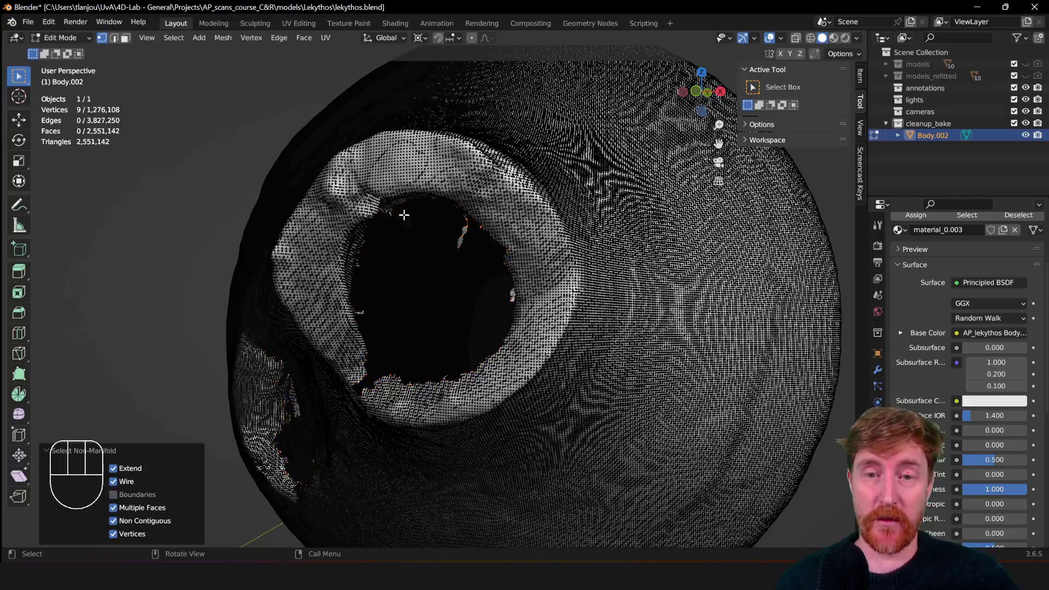
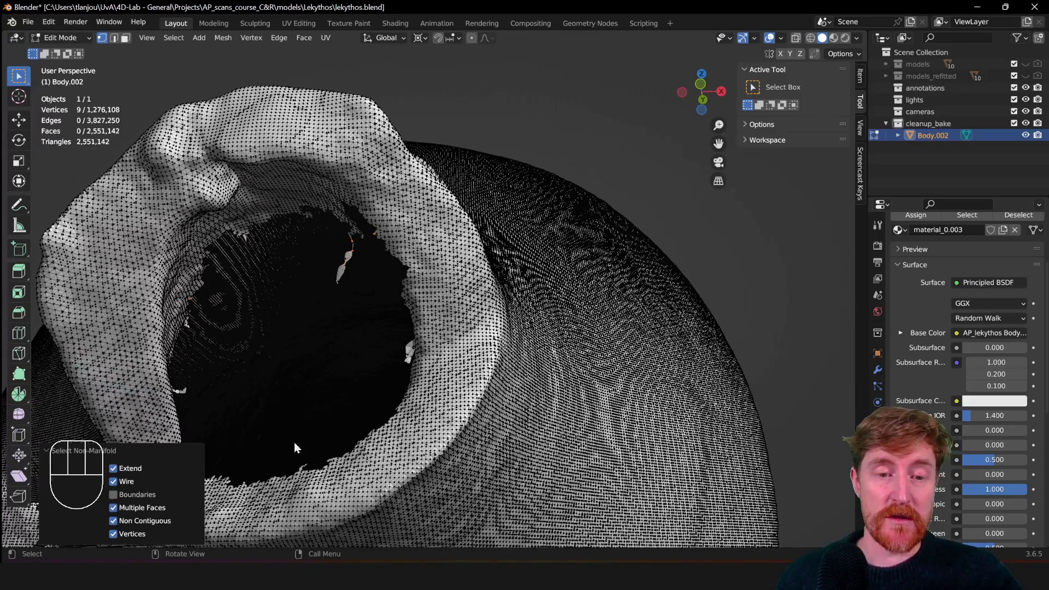
{"action": "left_click", "coordinate": [121, 496]}
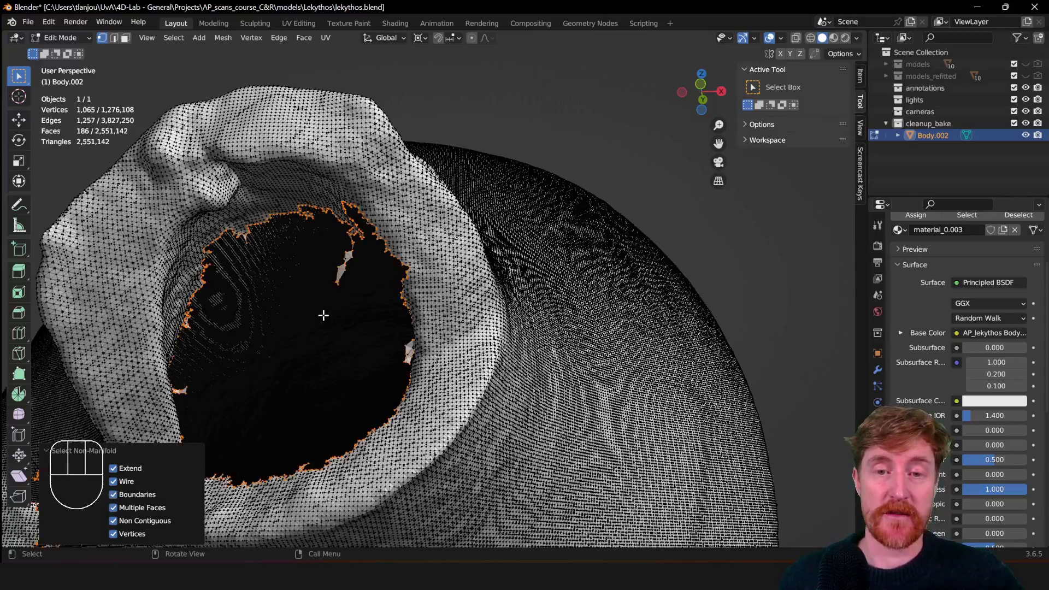
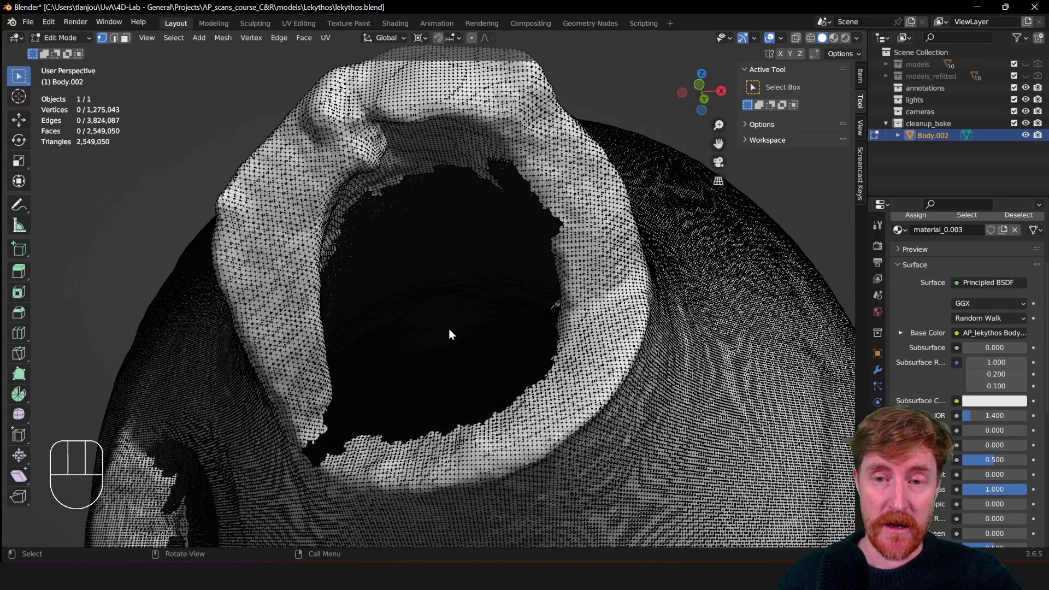
{"action": "key", "text": "Tab"}
Orbit around the trimmed opening to examine its cut inner edge from several angles.
{"action": "middle_click", "coordinate": [514, 367]}
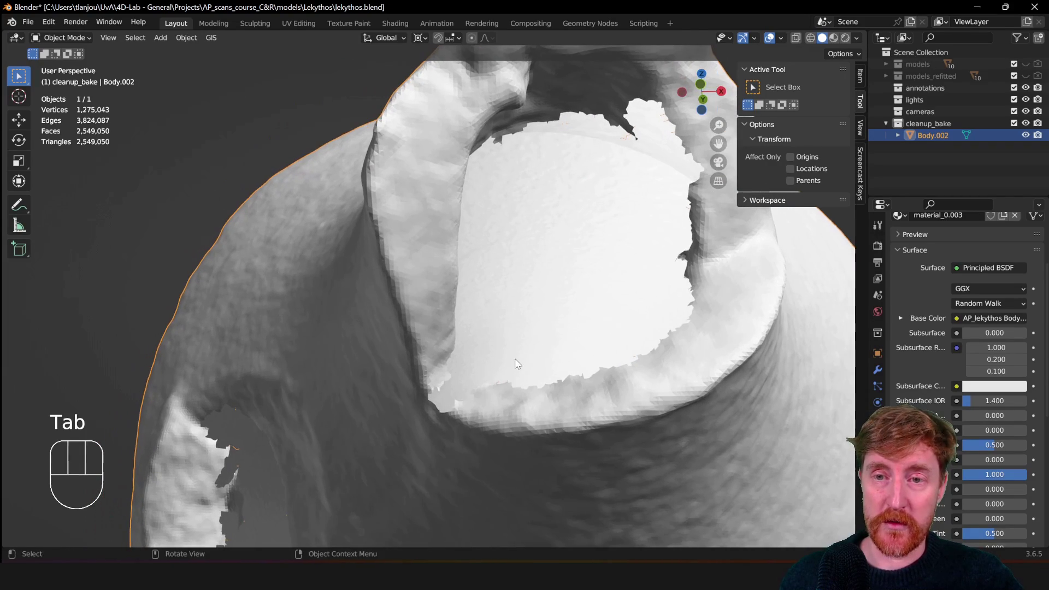
{"action": "middle_click", "coordinate": [558, 324]}
{"action": "middle_click", "coordinate": [528, 336]}
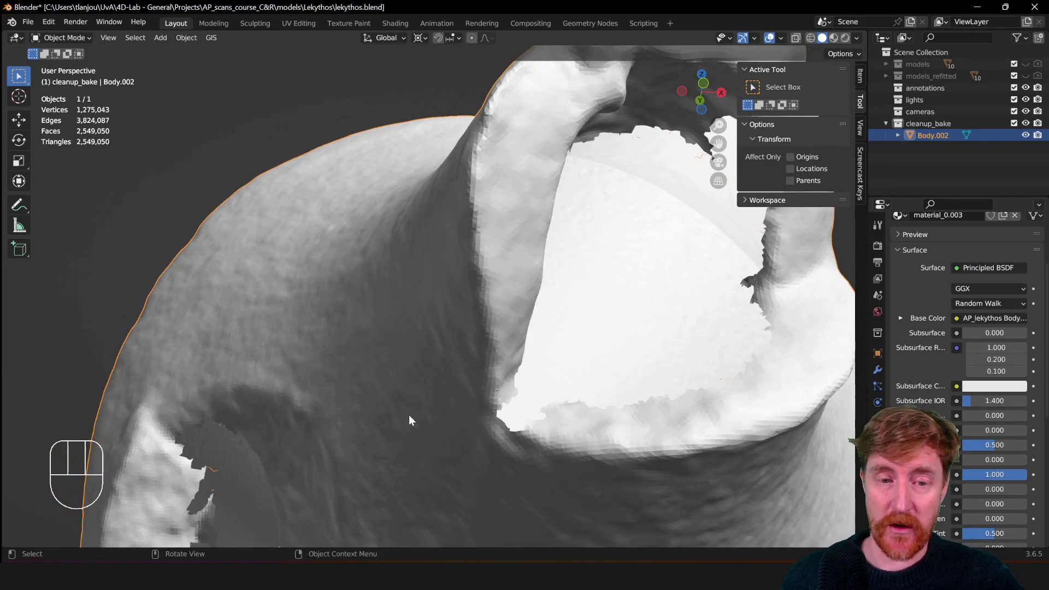
{"action": "middle_click", "coordinate": [342, 431]}
{"action": "middle_click", "coordinate": [326, 311]}
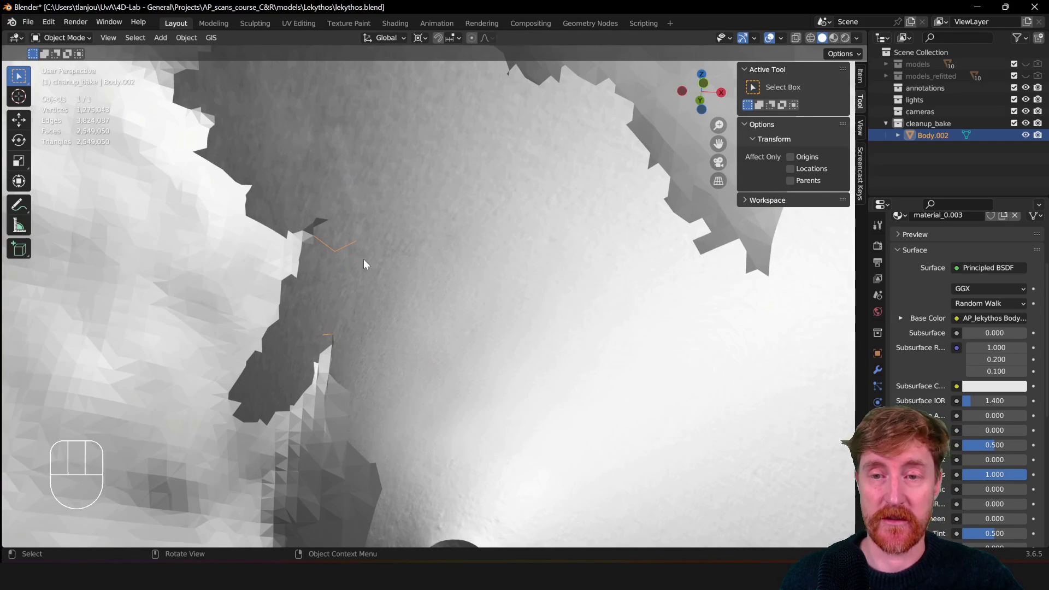
{"action": "middle_click", "coordinate": [513, 287]}
{"action": "middle_click", "coordinate": [508, 312]}
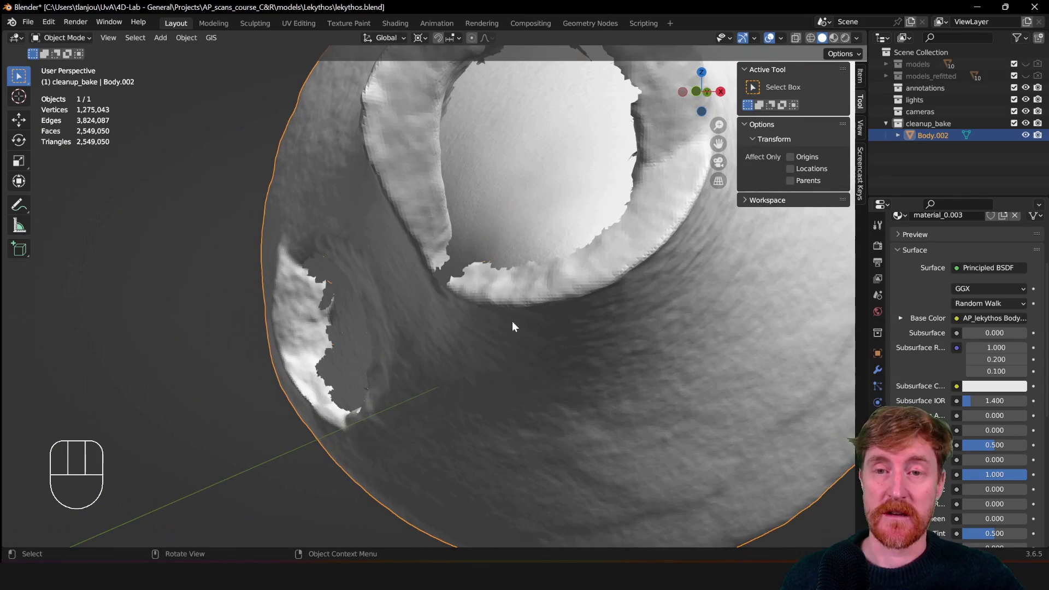
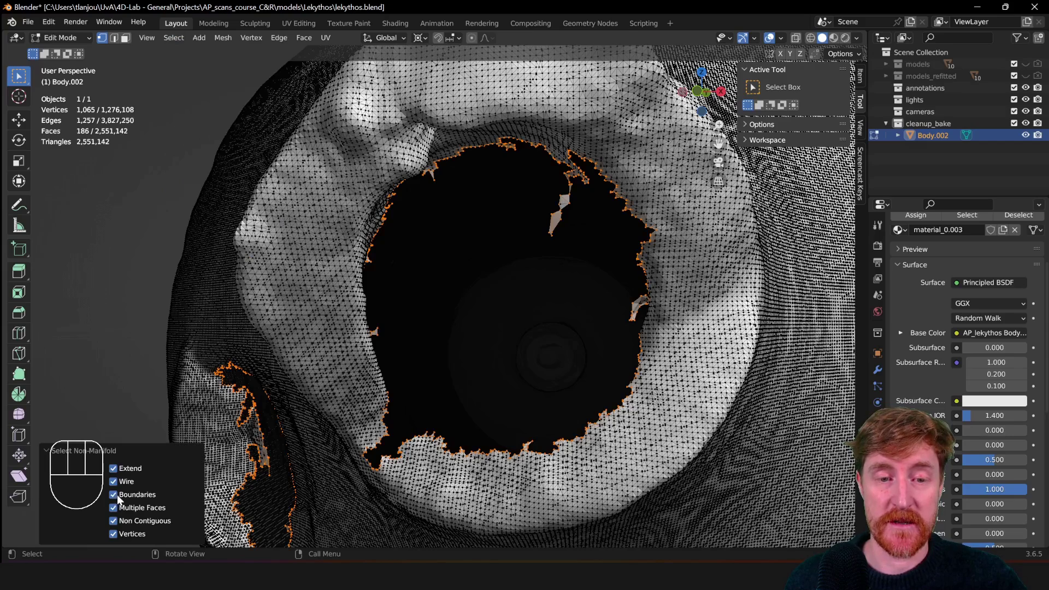
Select the small cluster of stray vertices beside the mouth opening.
{"action": "left_click", "coordinate": [116, 498]}
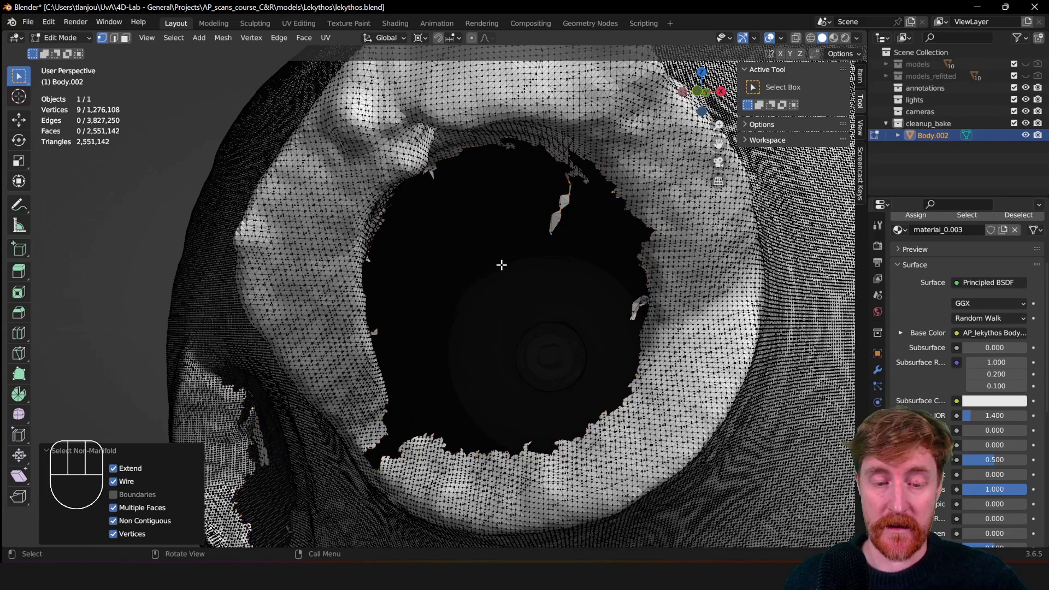
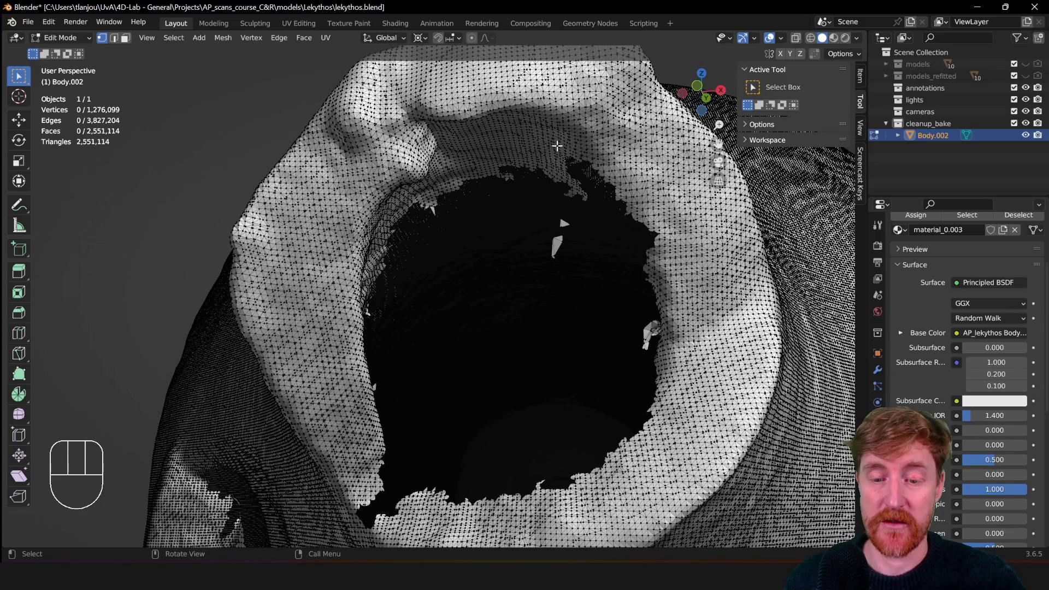
Select the whole connected vessel body with L so loose fragments can be isolated.
{"action": "key", "text": "l"}
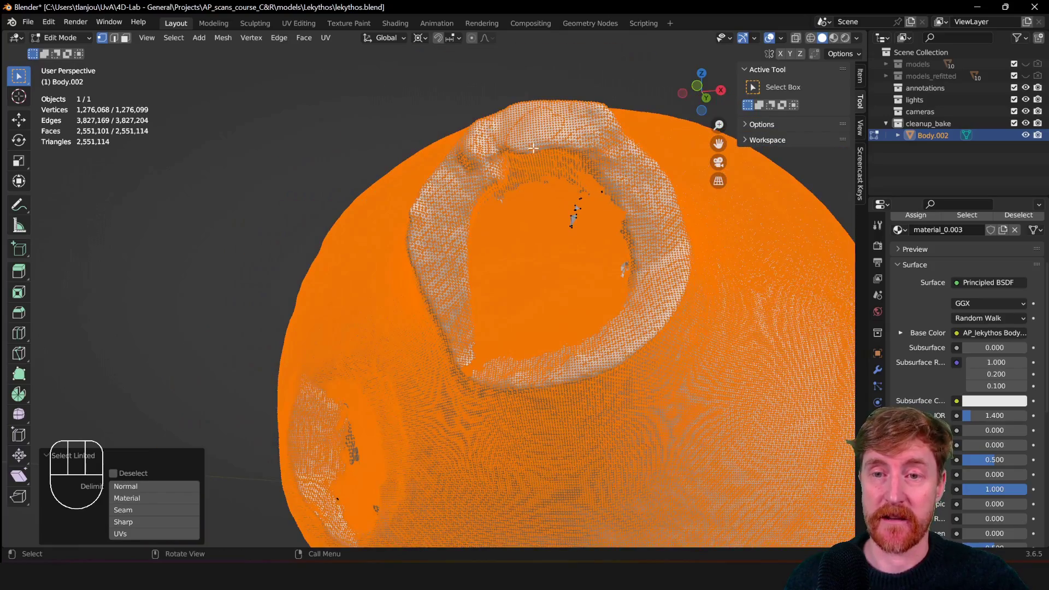
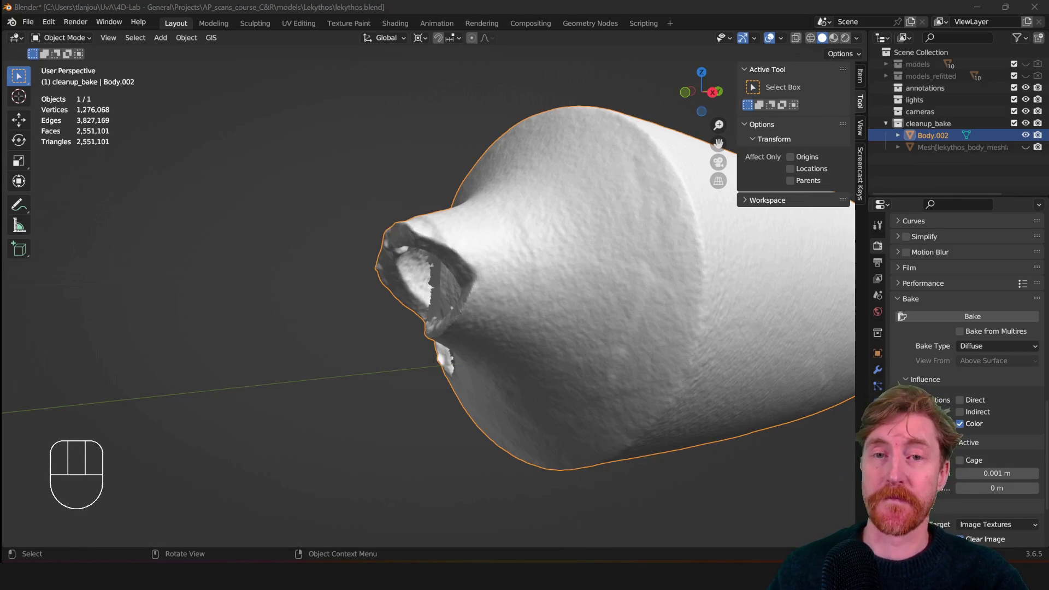
Orbit Body.002 to view the neck opening, the mouth side-on and the whole vessel.
{"action": "left_click_drag", "start_coordinate": [493, 309], "coordinate": [585, 263]}
{"action": "middle_click", "coordinate": [424, 288]}
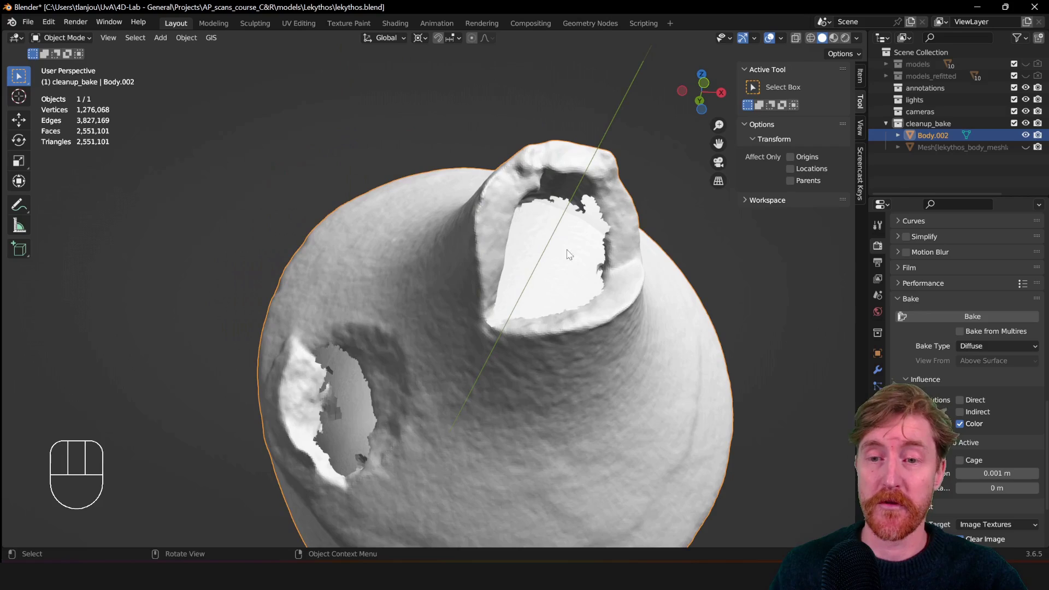
{"action": "left_click_drag", "start_coordinate": [591, 265], "coordinate": [532, 307]}
{"action": "middle_click", "coordinate": [507, 377]}
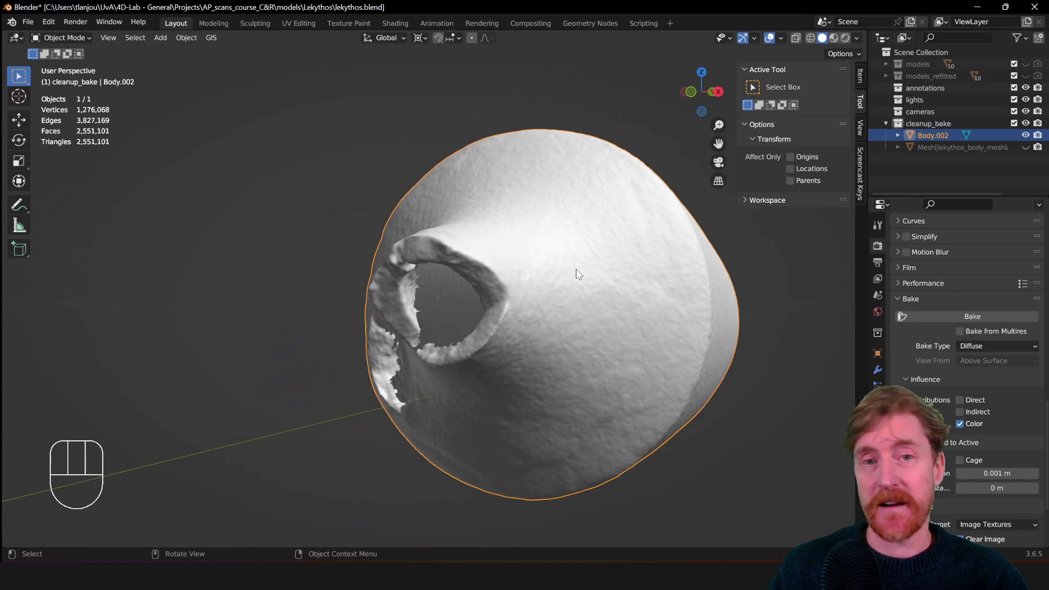
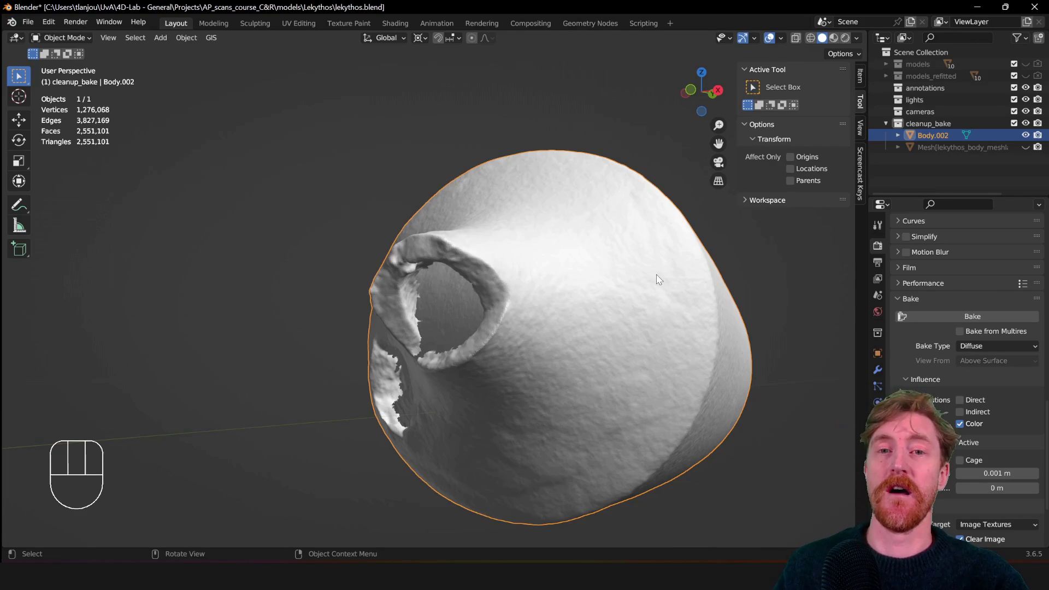
{"action": "left_click_drag", "start_coordinate": [543, 283], "coordinate": [625, 273]}
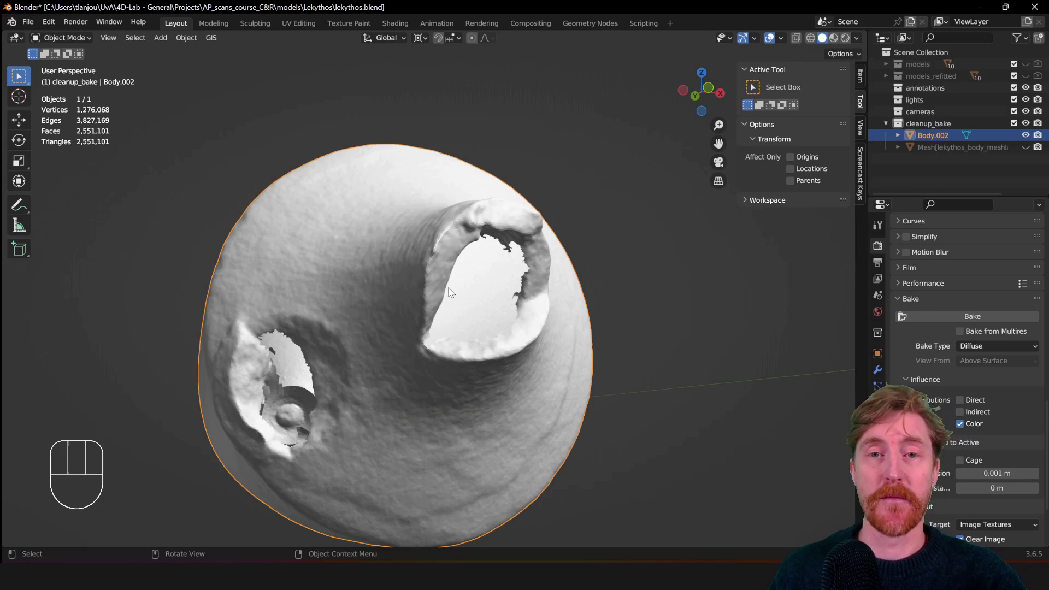
{"action": "middle_click", "coordinate": [525, 297]}
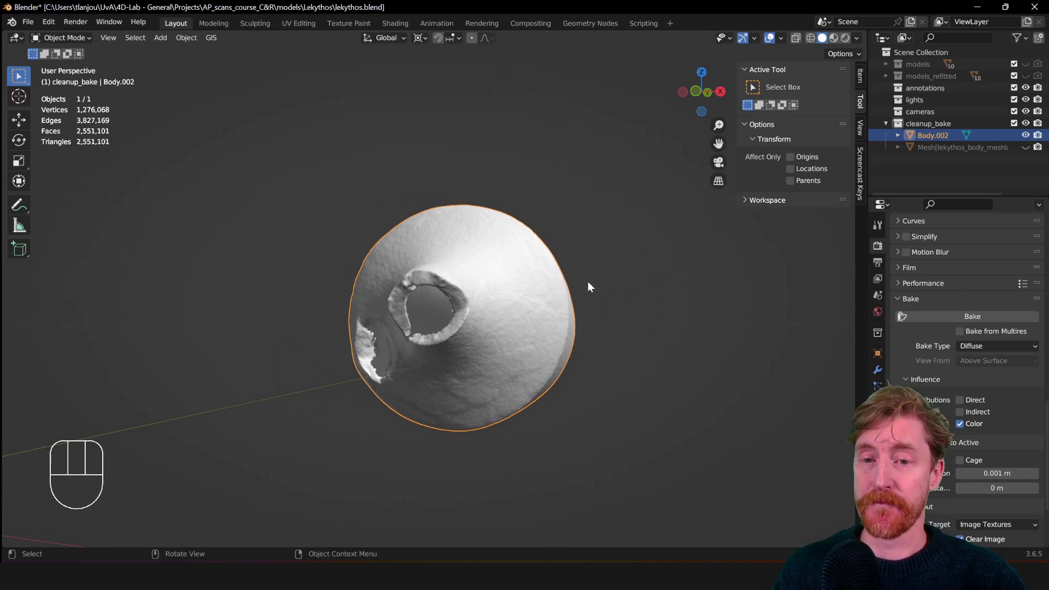
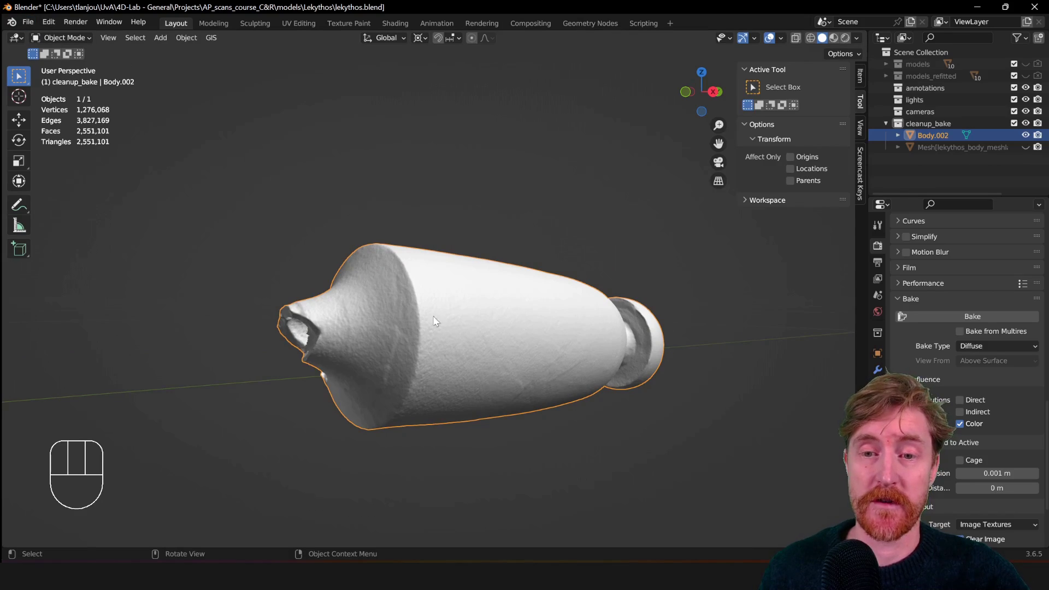
Start a Wavefront OBJ export of the body as lekythos_body_blender_export.obj.
{"action": "left_click_drag", "start_coordinate": [33, 25], "coordinate": [439, 236]}
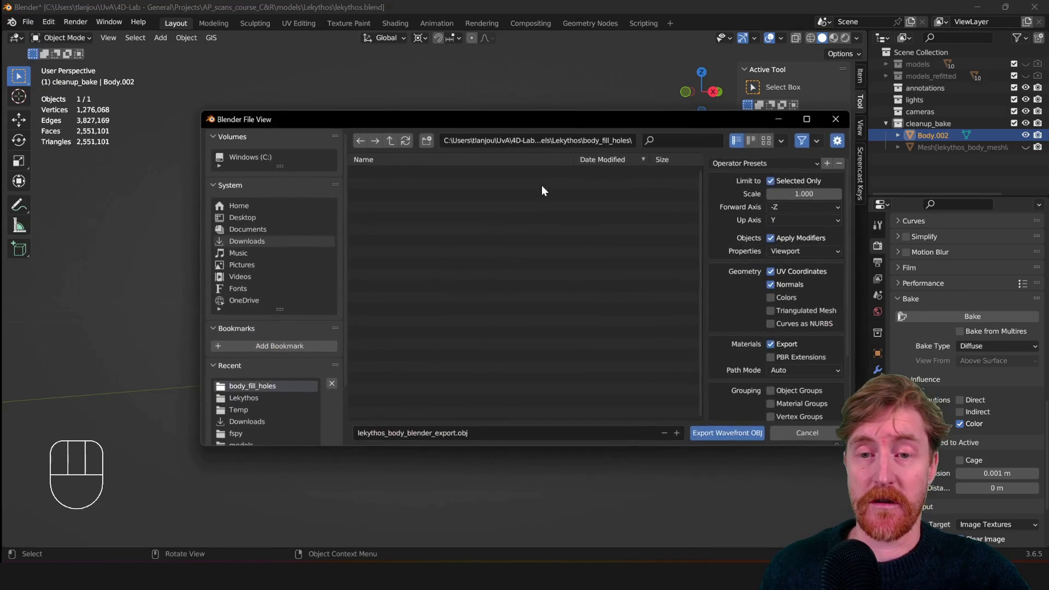
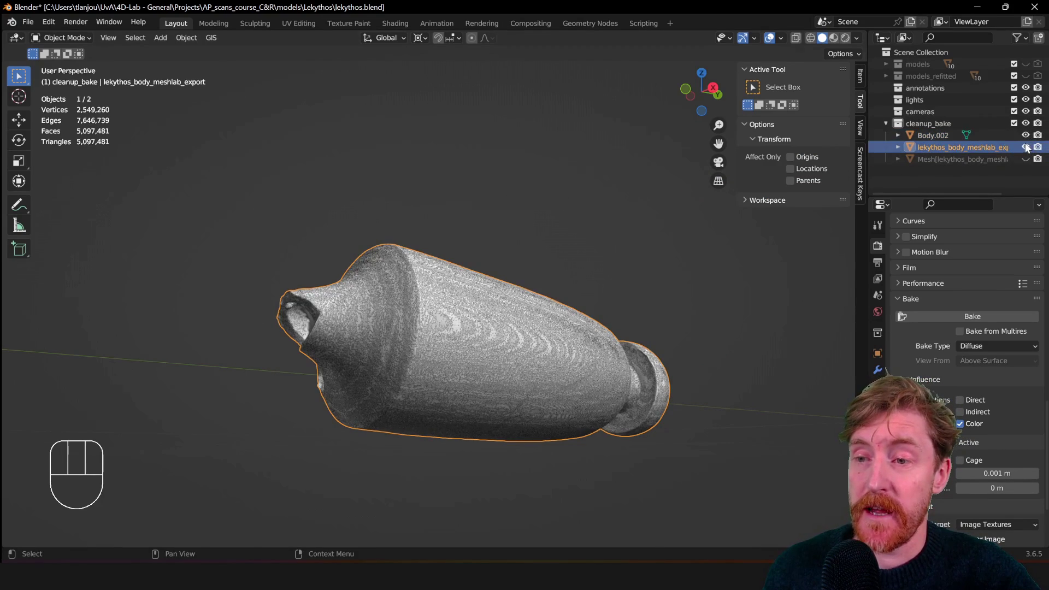
Toggle Outliner visibility of Body.002 and the remeshed export to compare them, then select the export.
{"action": "left_click", "coordinate": [1029, 142]}
{"action": "middle_click", "coordinate": [545, 235]}
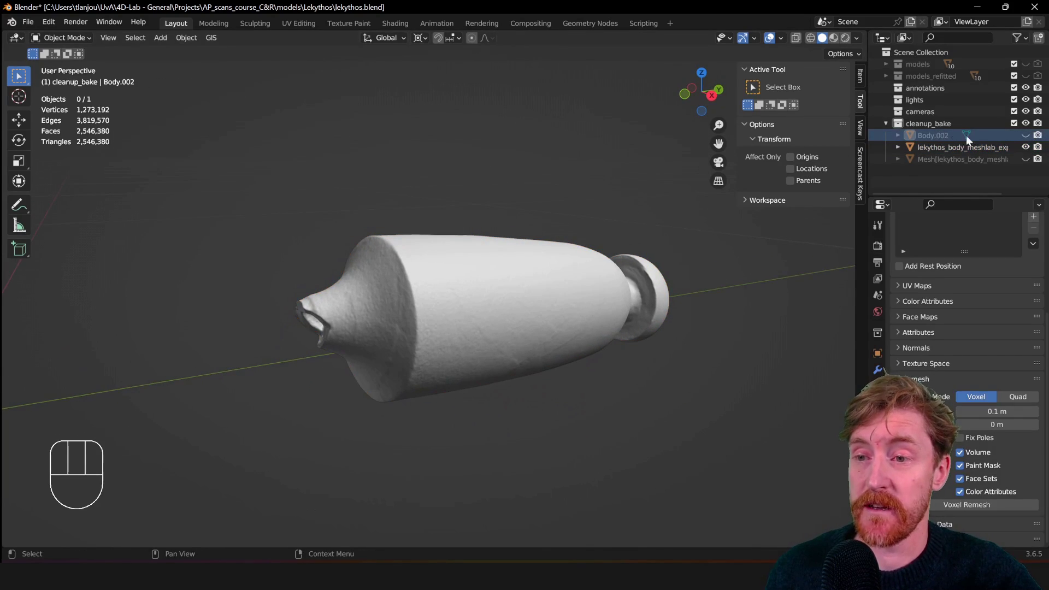
{"action": "left_click", "coordinate": [1032, 136]}
{"action": "left_click", "coordinate": [1032, 147]}
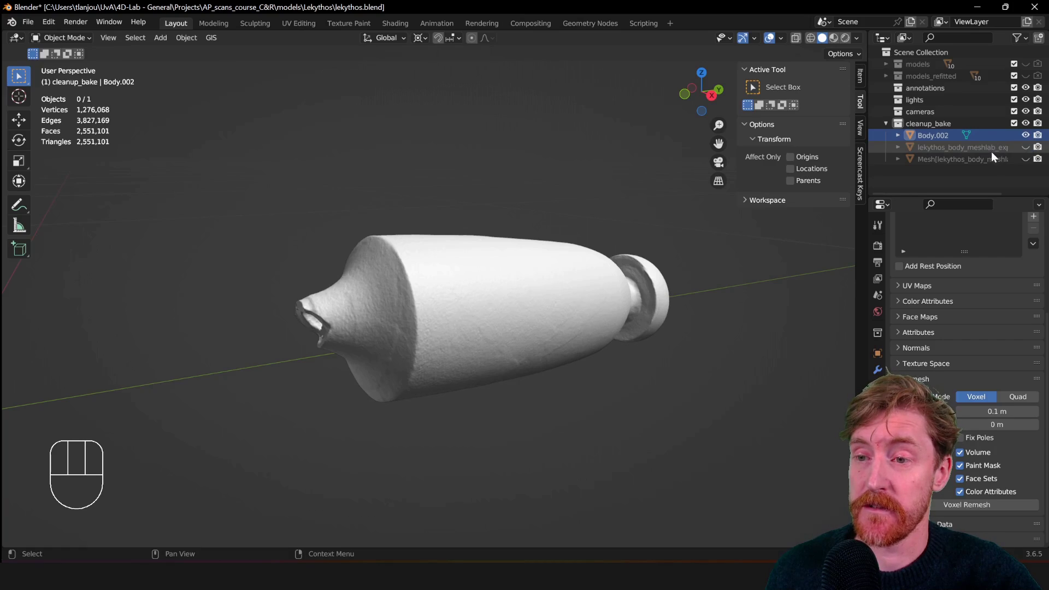
{"action": "left_click", "coordinate": [965, 162]}
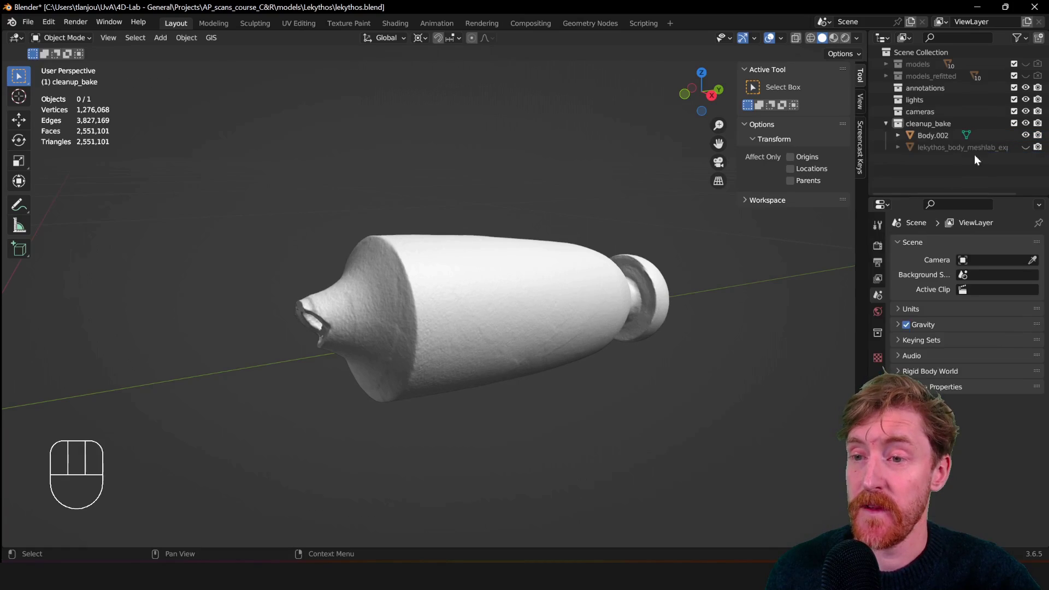
{"action": "left_click", "coordinate": [1027, 149]}
{"action": "left_click", "coordinate": [936, 151]}
Show the export's transform in the Item panel, orbit, and leave only Body.002 visible.
{"action": "left_click_drag", "start_coordinate": [557, 300], "coordinate": [546, 271]}
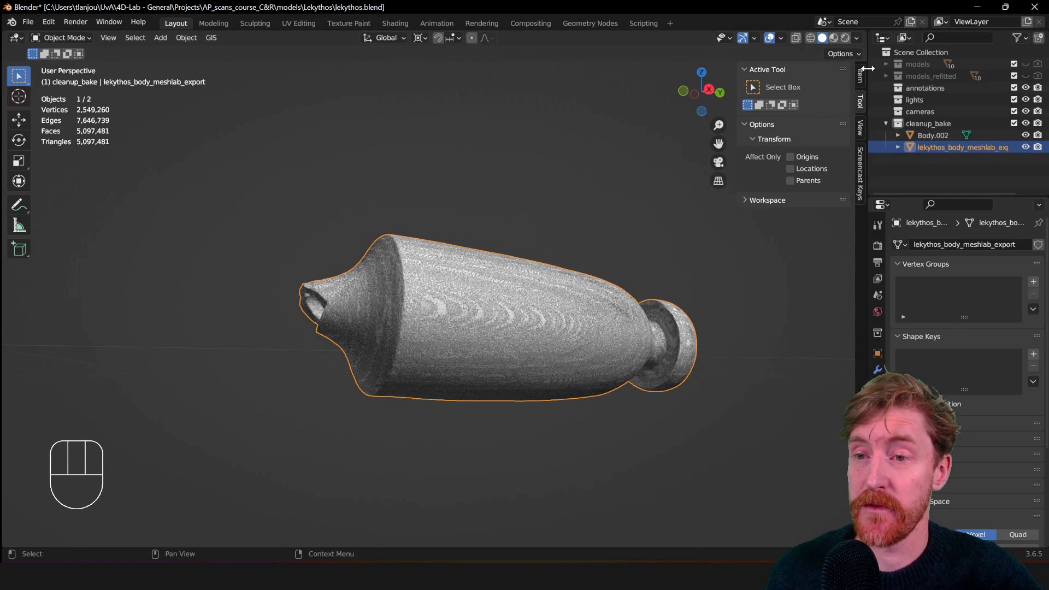
{"action": "left_click", "coordinate": [866, 75]}
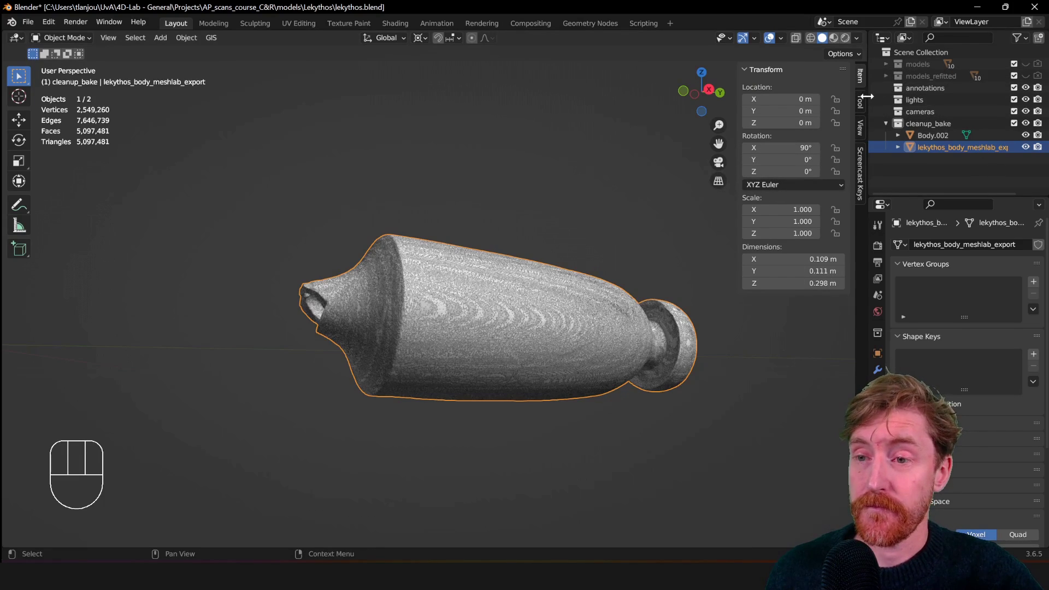
{"action": "middle_click", "coordinate": [511, 384]}
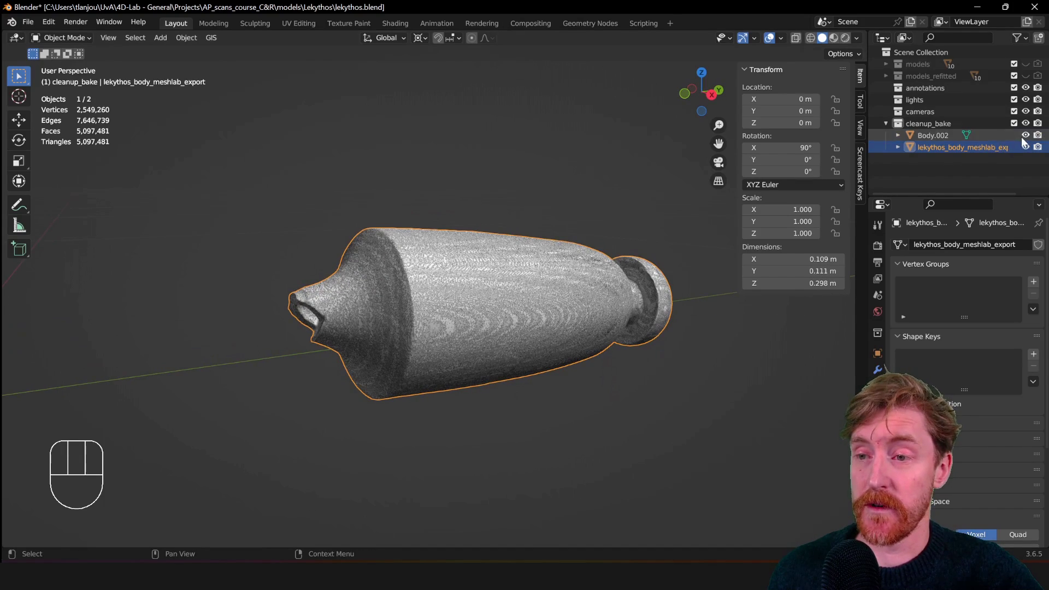
{"action": "left_click", "coordinate": [1031, 137]}
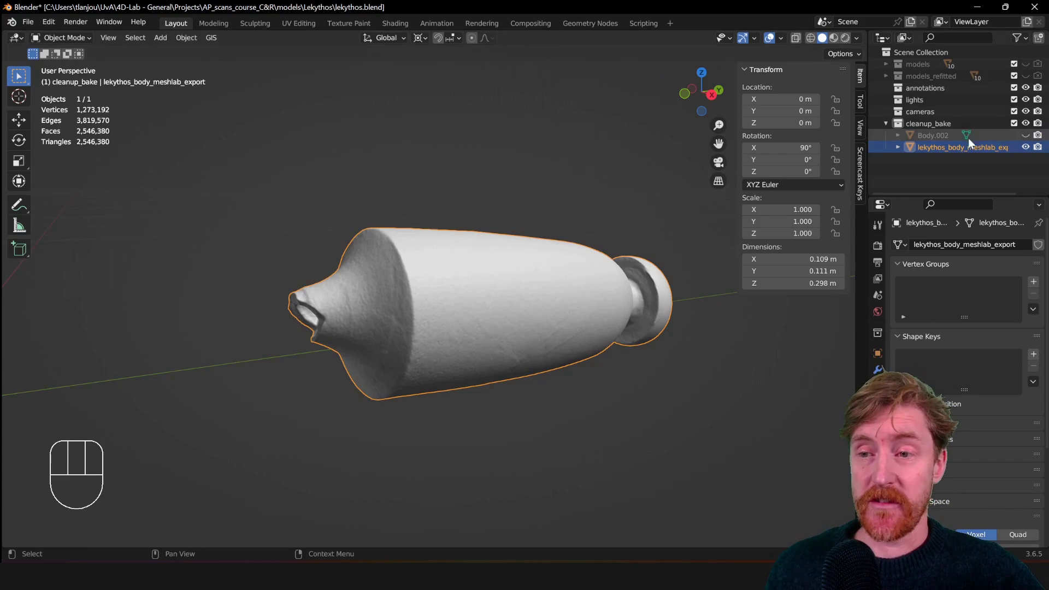
{"action": "left_click_drag", "start_coordinate": [436, 270], "coordinate": [435, 279]}
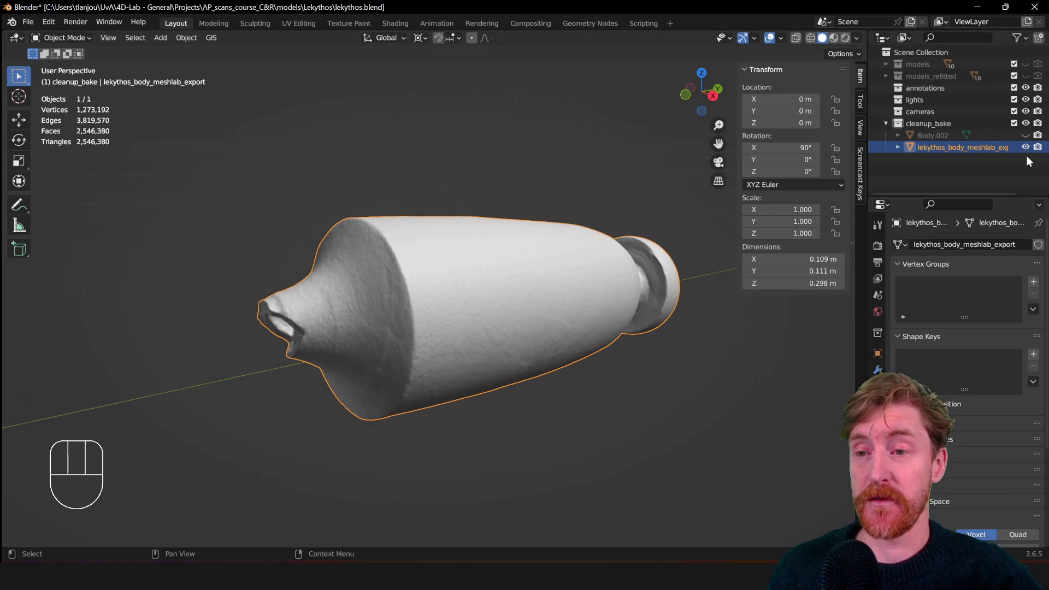
{"action": "left_click", "coordinate": [1029, 146]}
Preview the original lekythos Body.002 with its painted texture in Material Preview shading.
{"action": "left_click", "coordinate": [1028, 136]}
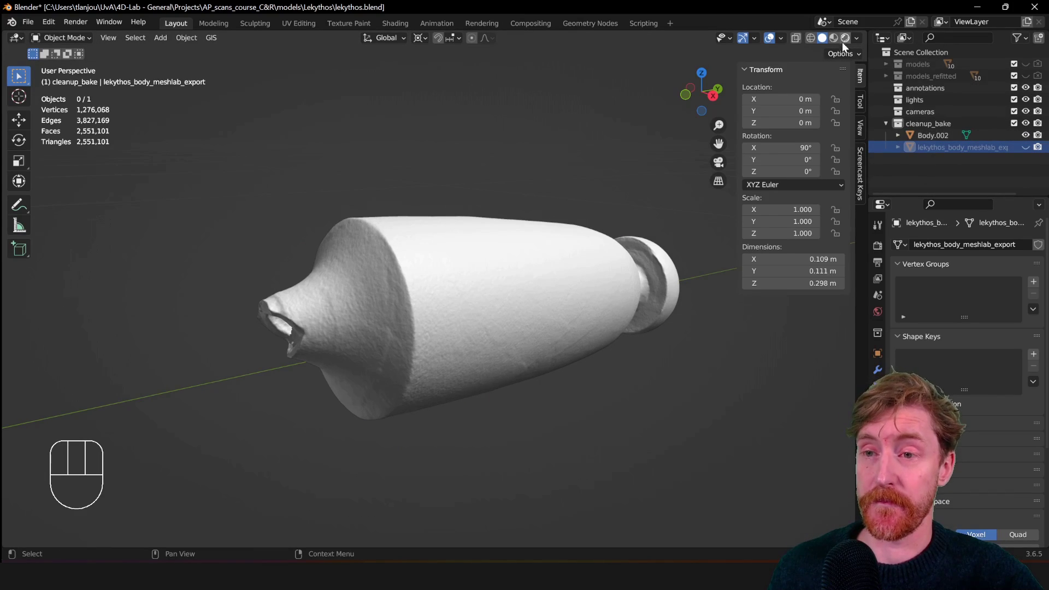
{"action": "middle_click", "coordinate": [489, 326]}
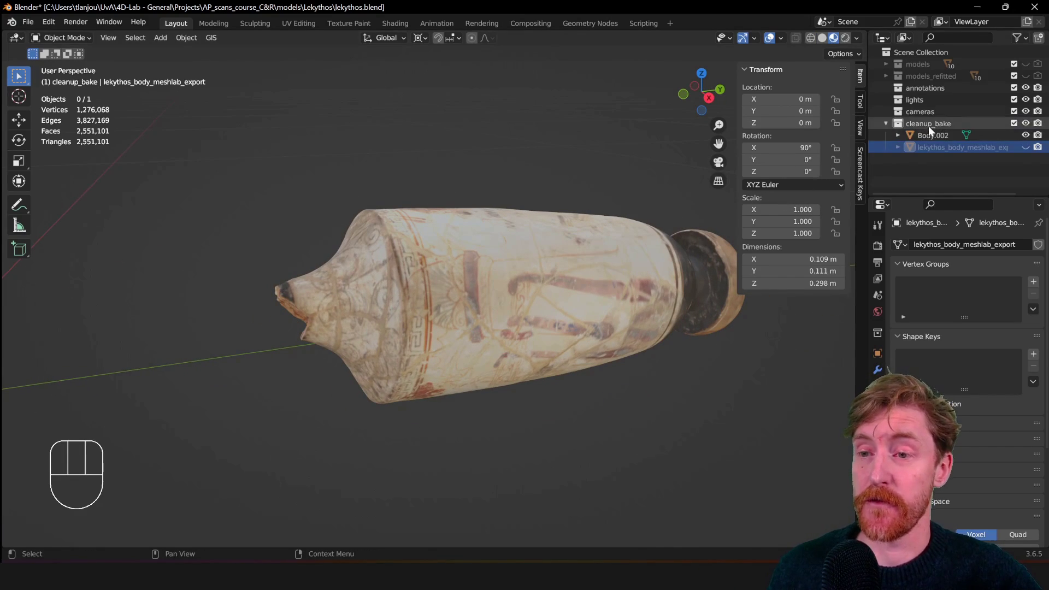
Show only the untextured remeshed export, hiding Body.002, and orbit around it.
{"action": "left_click", "coordinate": [1031, 147]}
{"action": "left_click", "coordinate": [1031, 140]}
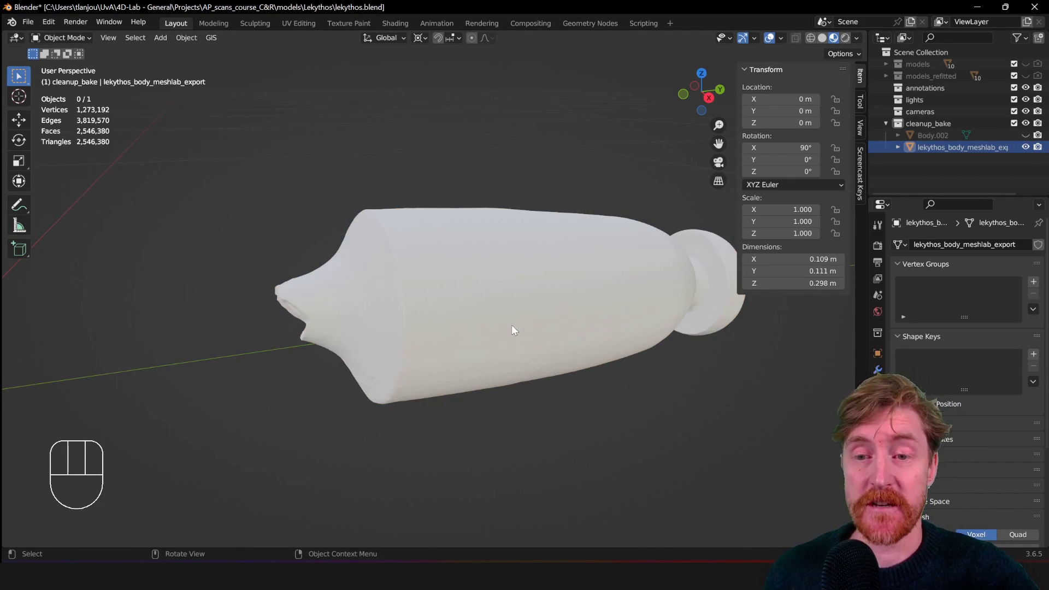
{"action": "left_click_drag", "start_coordinate": [503, 322], "coordinate": [489, 323]}
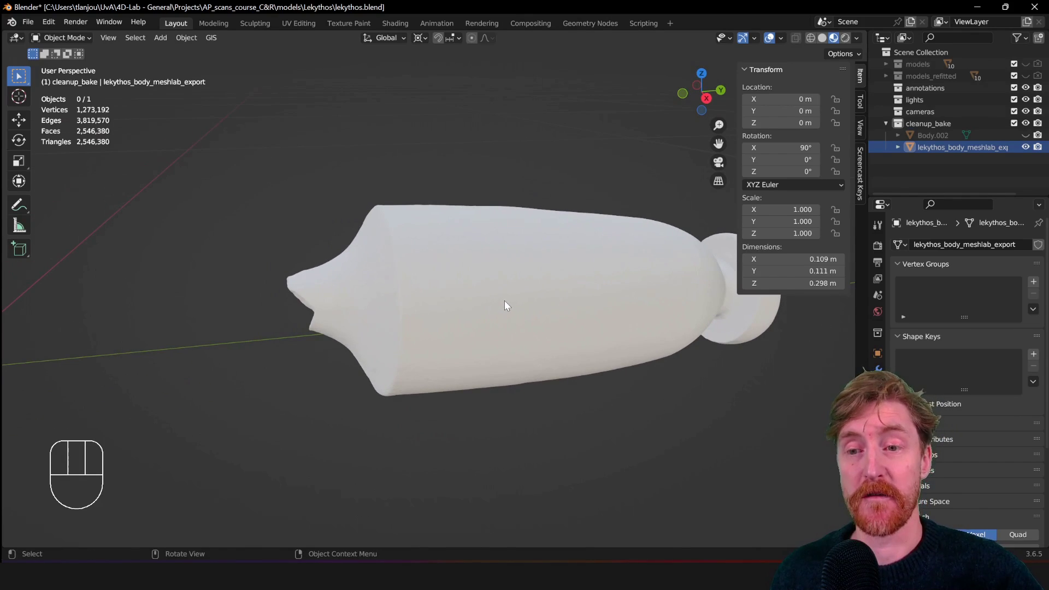